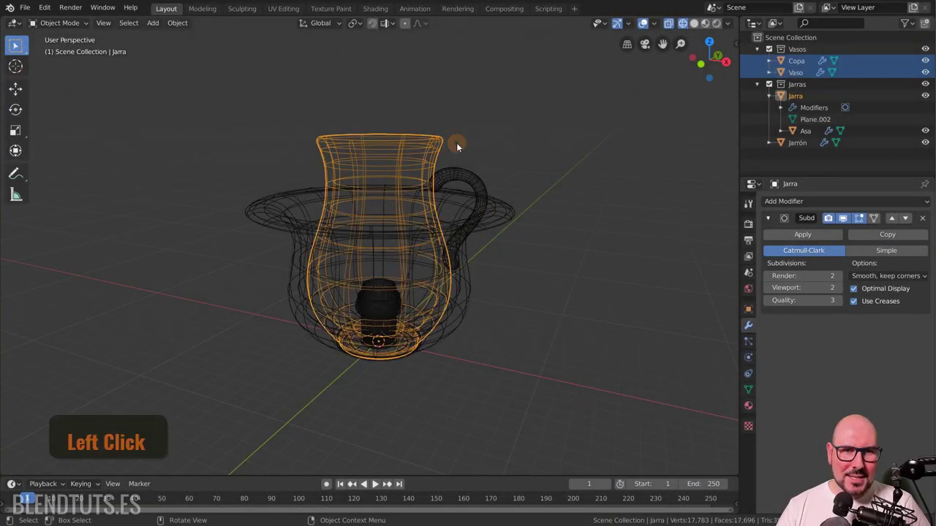
Step: Scale the jug Jarra and the vase Jarrón down to about half size and view them solid
key(s)
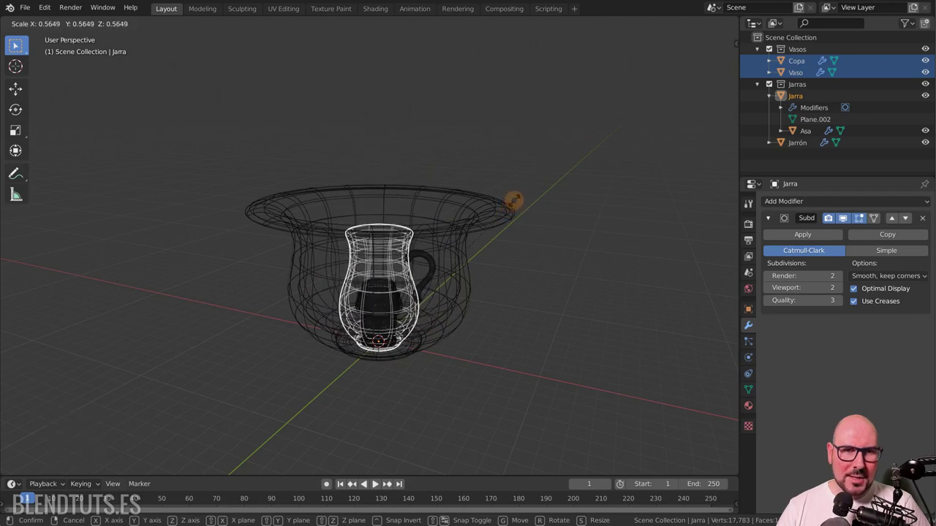
click(517, 202)
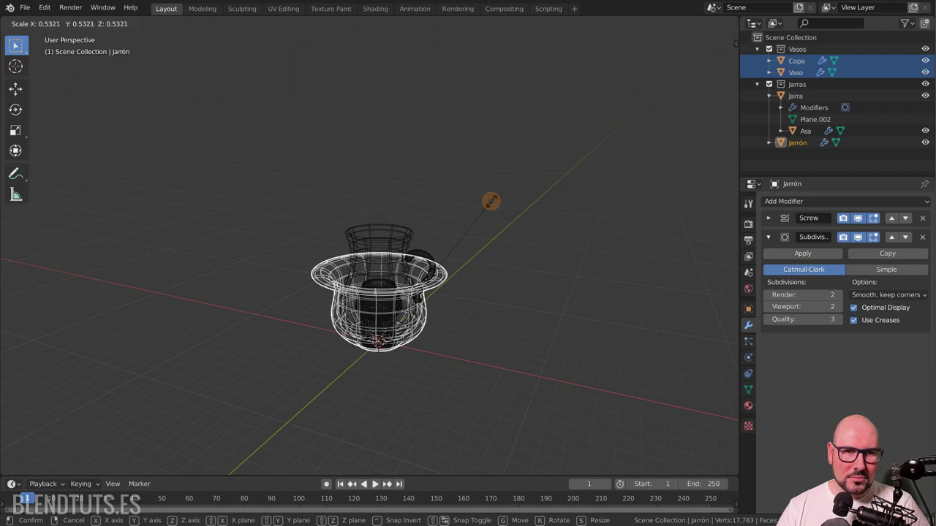
click(496, 206)
key(z)
Step: Add a mesh plane at the scene centre and start enlarging it into a floor
key(shift+a)
click(591, 198)
key(s)
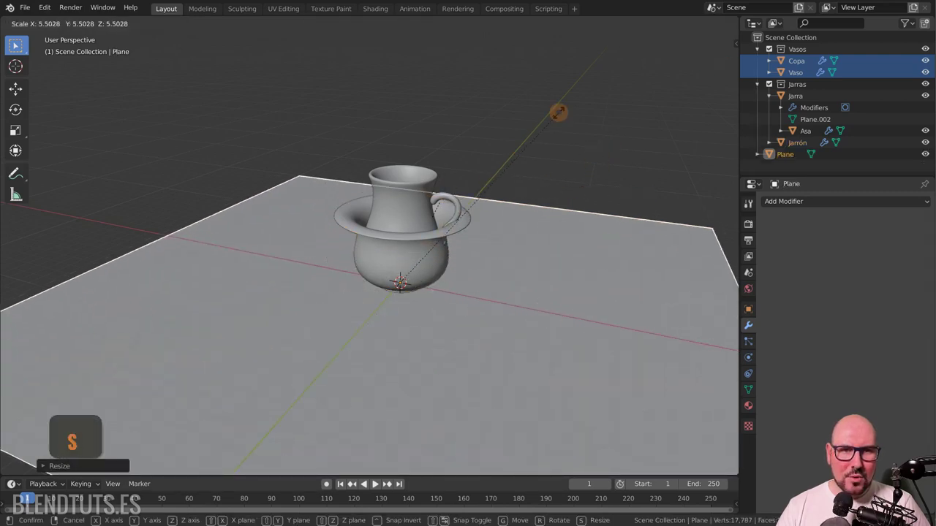
Step: Confirm the floor plane's large scale and rename it 'Suelo'
click(598, 95)
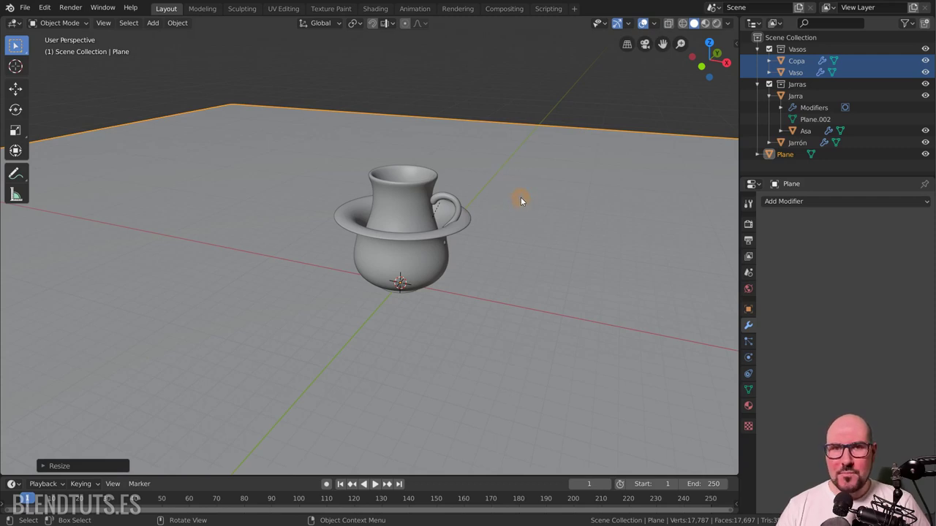
click(552, 183)
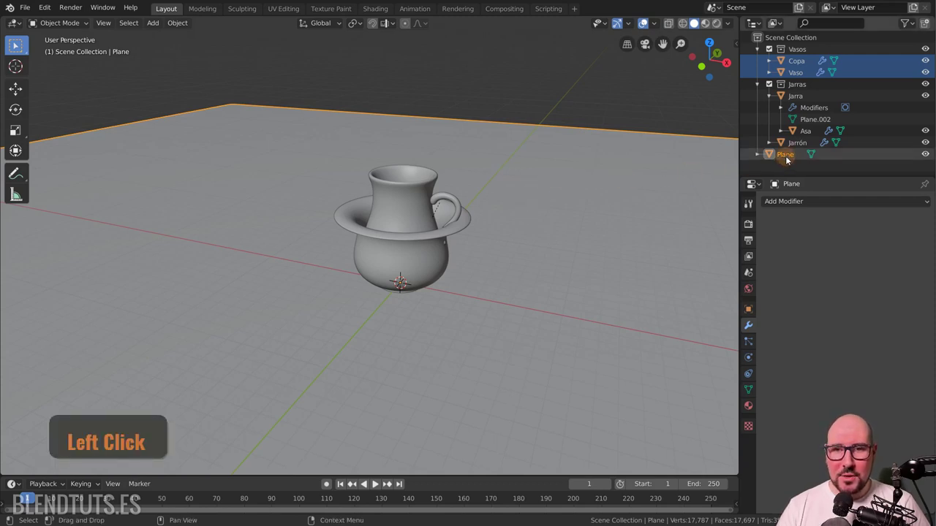
key(shift+s)
key(u)
key(l)
key(0)
key(Return)
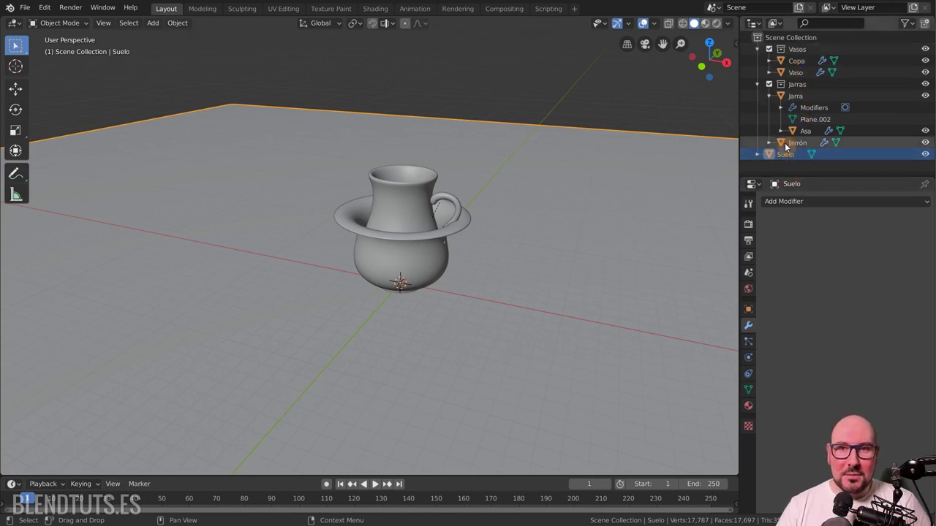
Step: Collapse the Outliner hierarchy, view the scene from the top and move the objects apart into a row
key(Return)
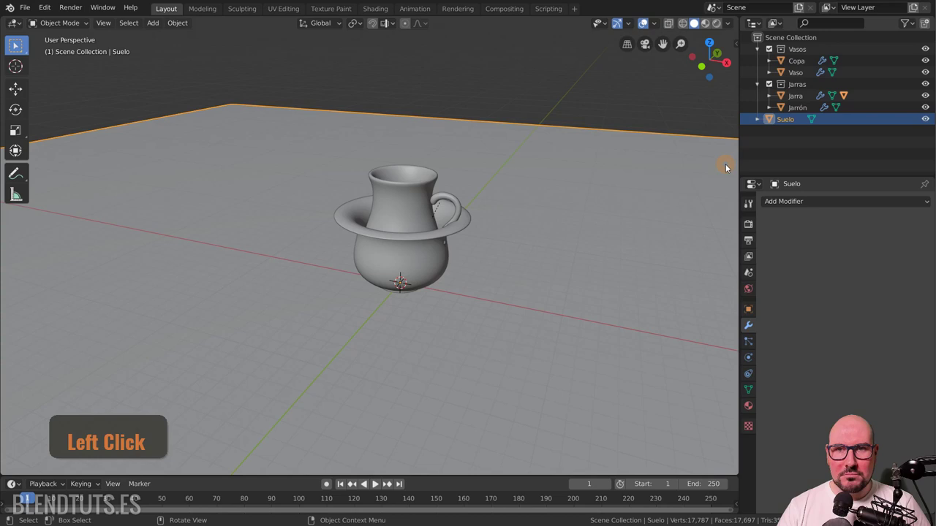
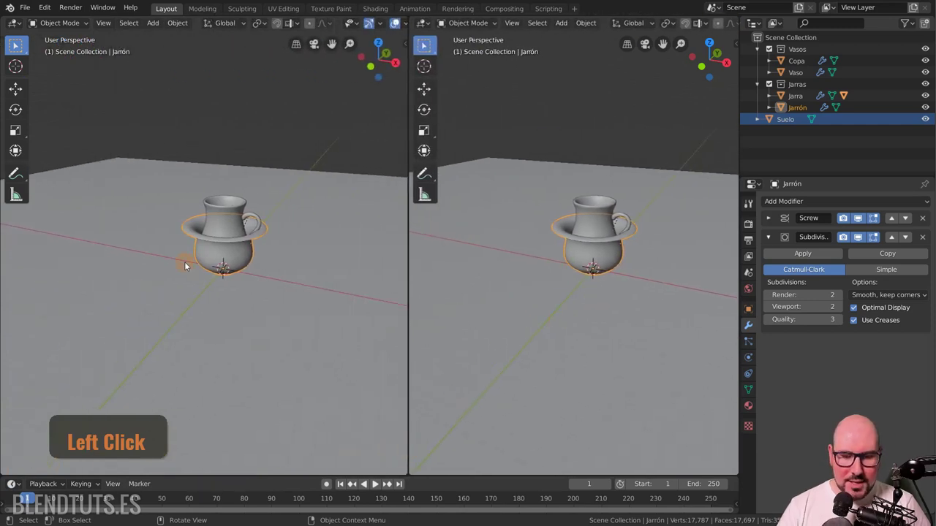
key(KP_7)
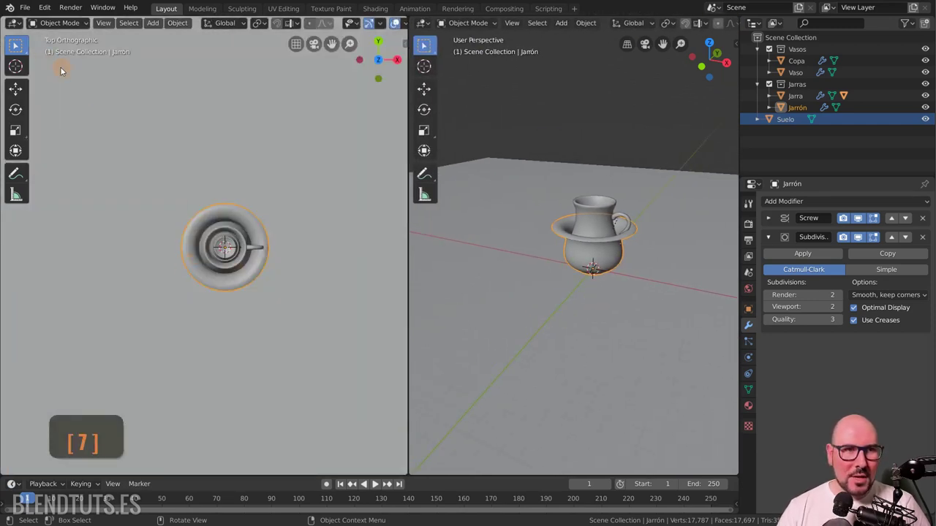
click(19, 49)
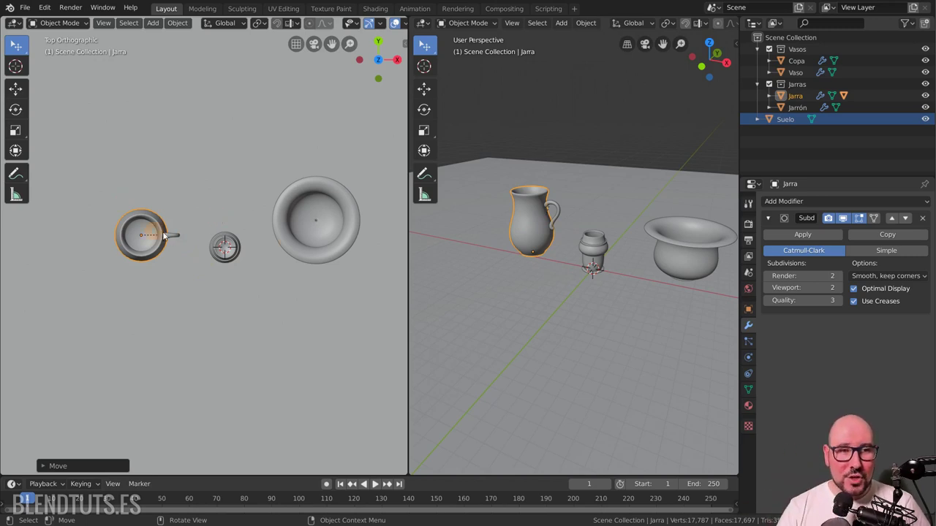
Step: Rotate the jug, place the goblet beside it and the glass before the vase, then duplicate the glass
key(r)
click(213, 152)
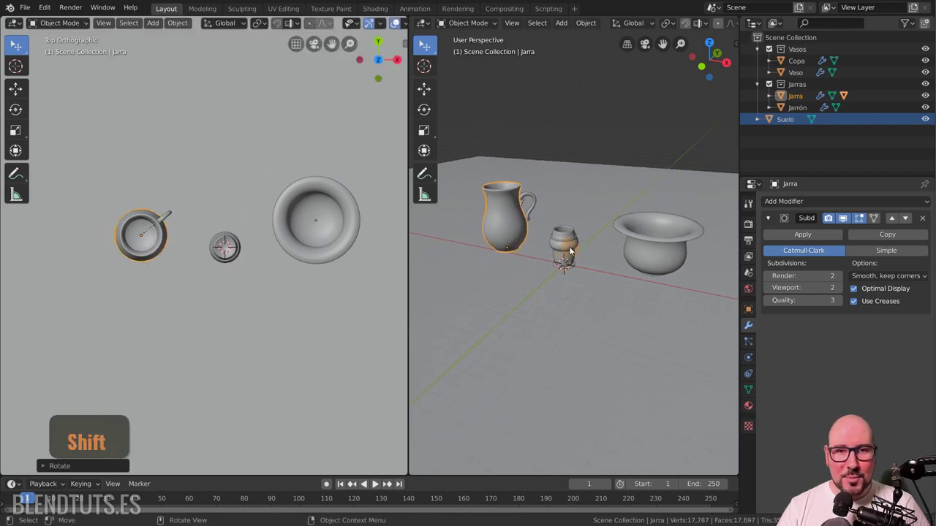
key(g)
click(210, 290)
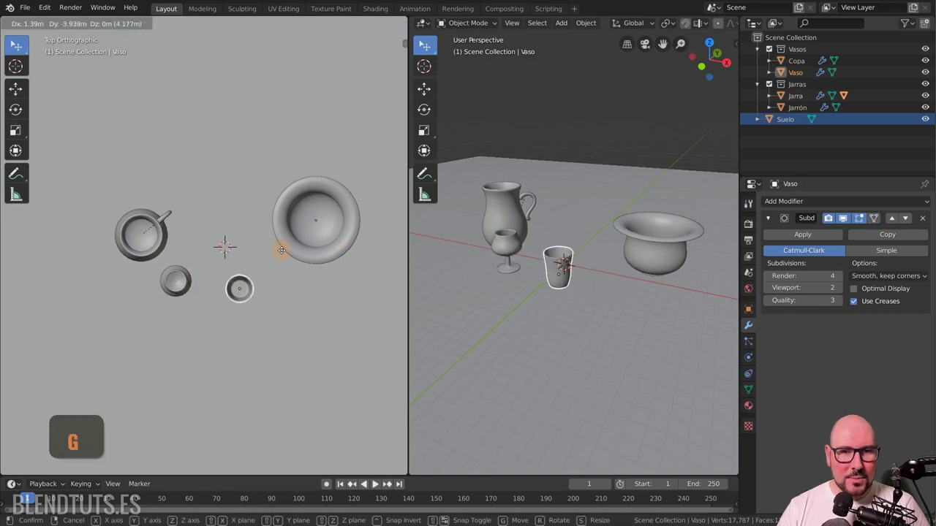
key(g)
click(309, 256)
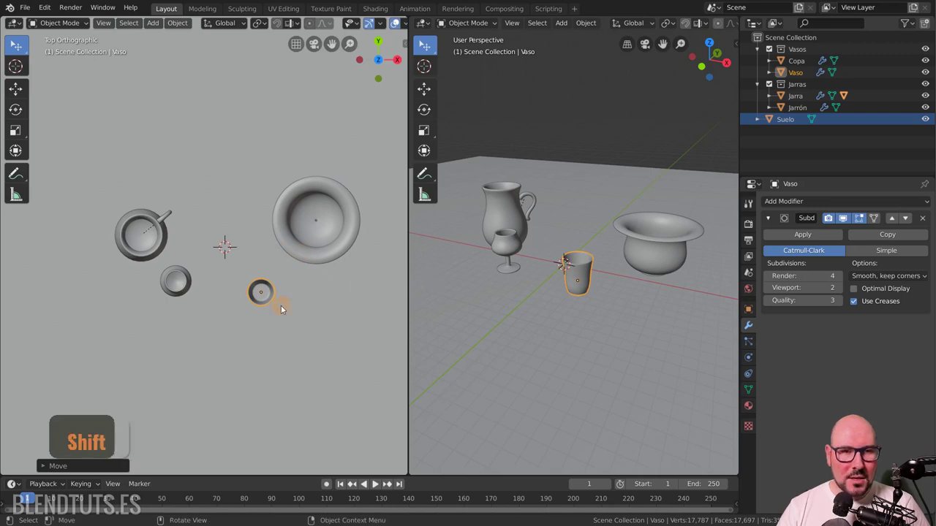
key(shift+d)
click(329, 302)
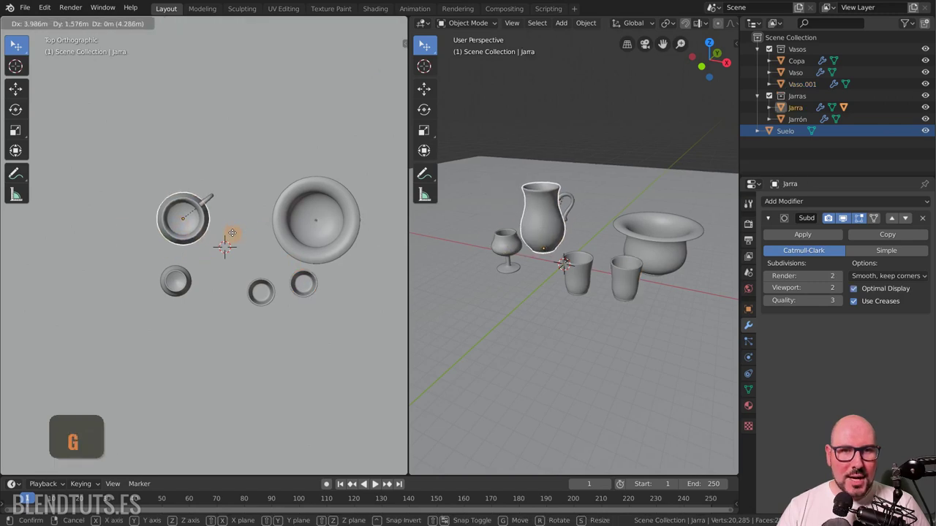
Step: Reposition the jug and duplicate the goblet twice into three goblets in front of it
click(239, 233)
key(g)
click(181, 284)
key(shift+d)
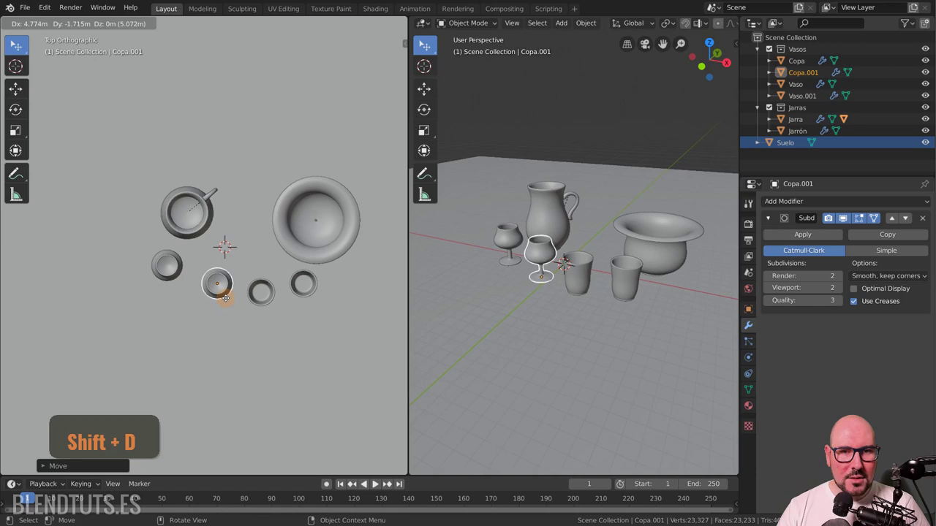
click(231, 302)
key(shift+d)
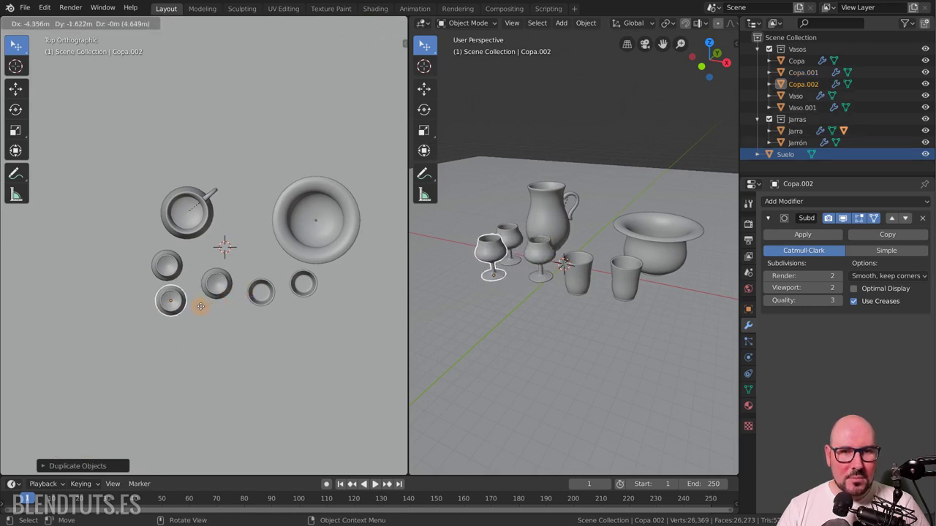
click(212, 306)
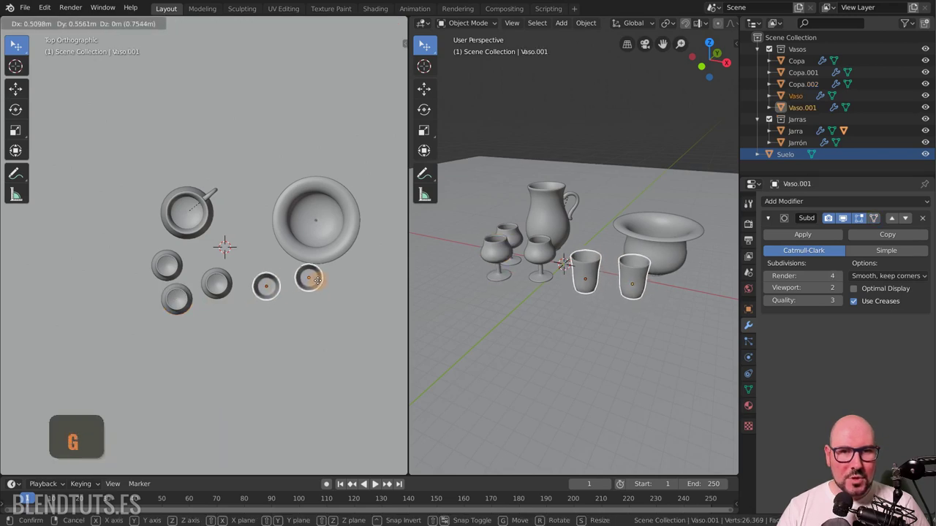
Step: Adjust the glass's spot and duplicate it again into a third glass beside the vase
click(314, 267)
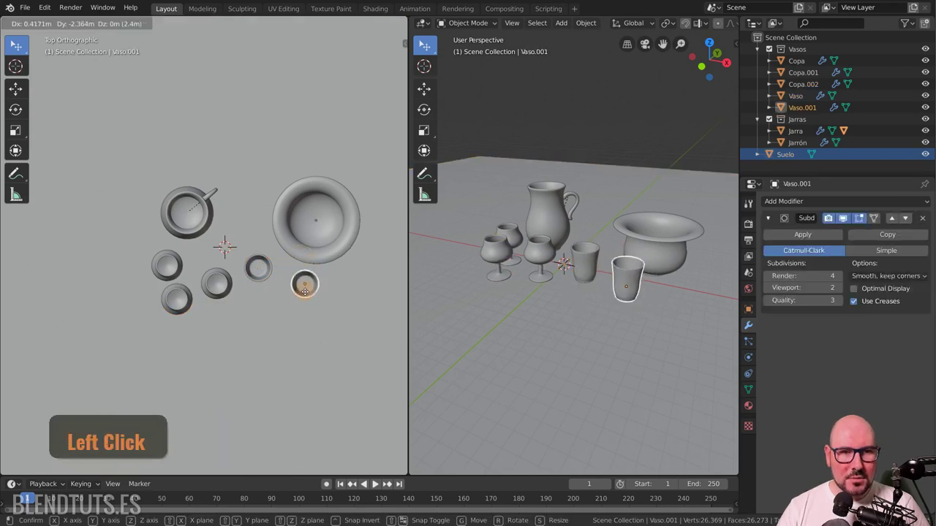
key(shift+d)
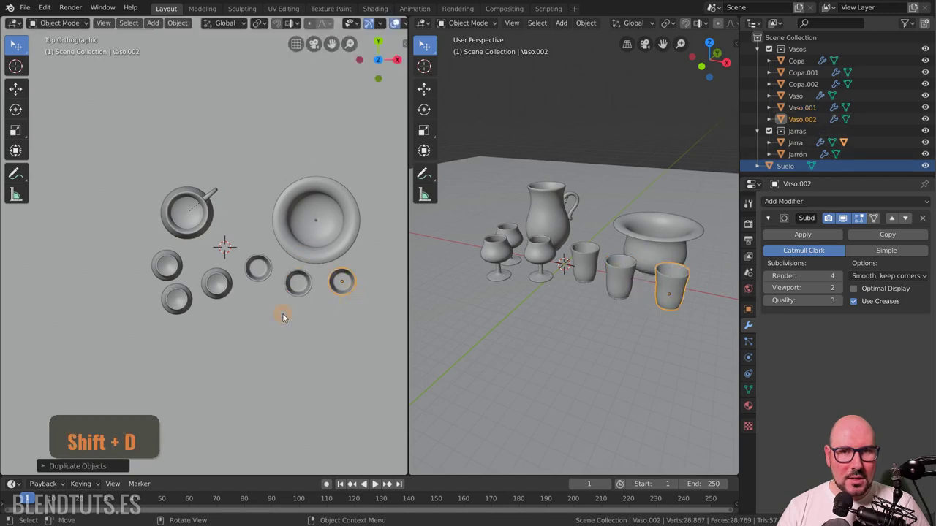
click(797, 172)
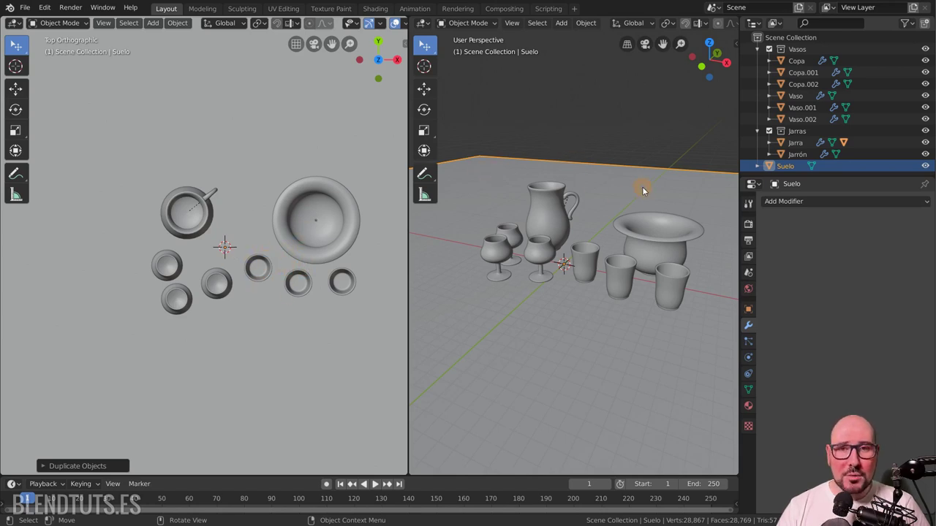
Step: Make the floor Suelo unselectable in the Outliner, then reposition the glass and the jug
click(914, 24)
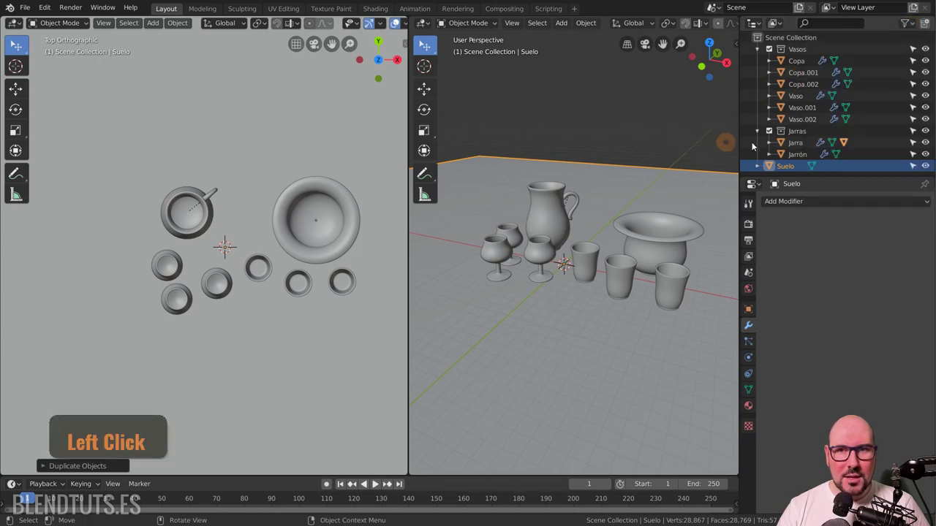
click(915, 166)
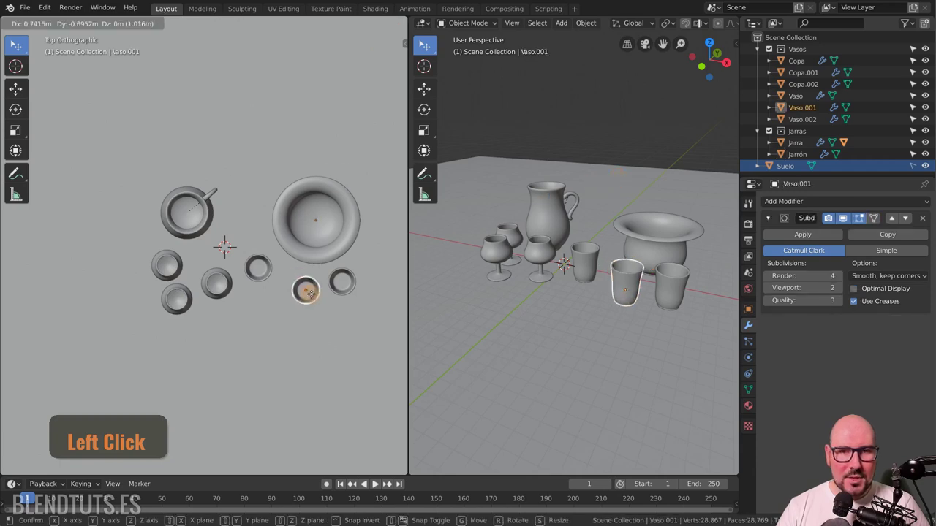
click(315, 294)
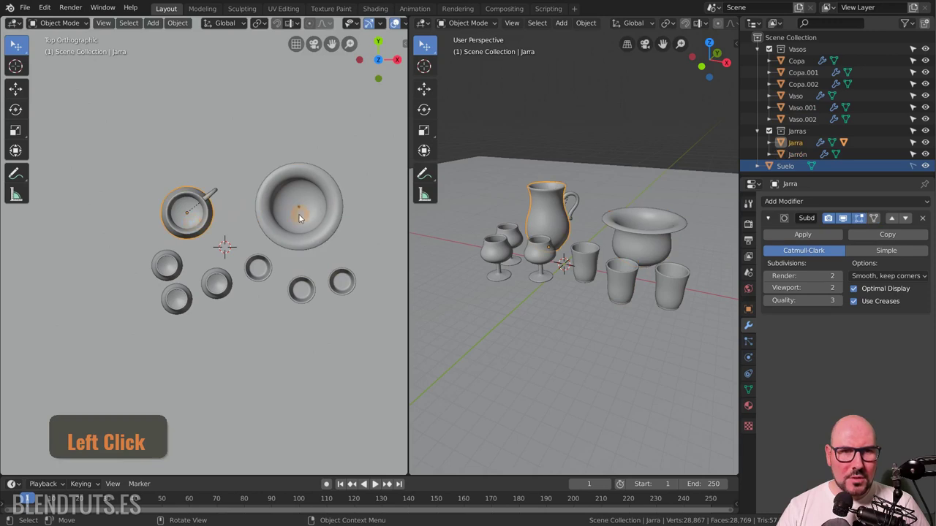
key(s)
click(288, 211)
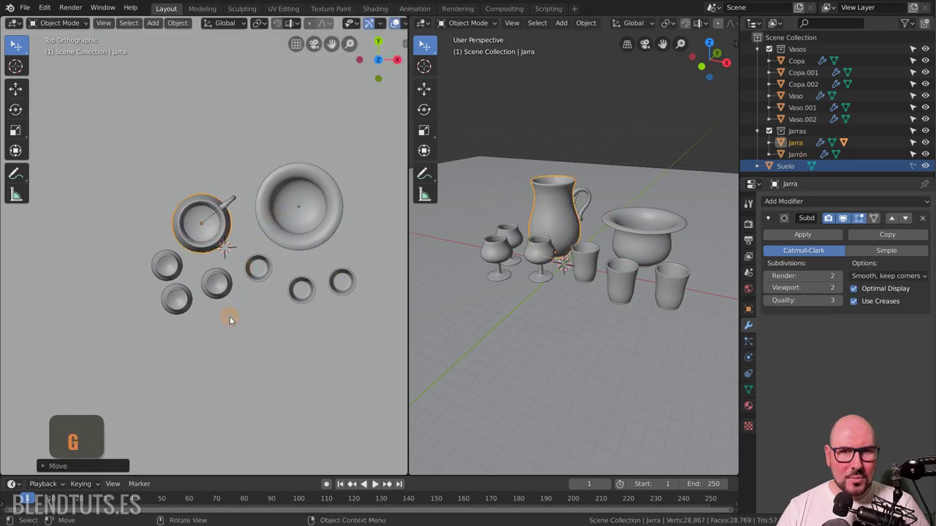
Step: Select the extra glasses and delete them, leaving a single glass
key(g)
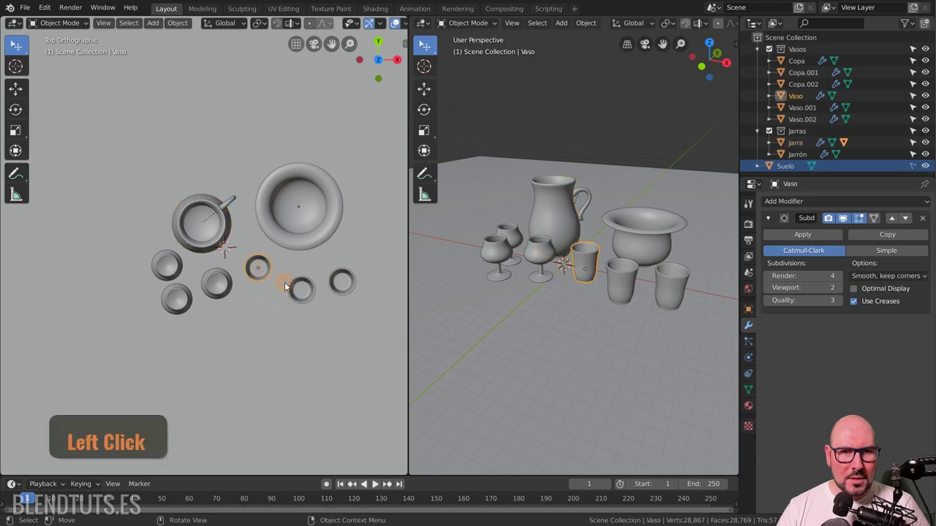
key(shift+d)
click(308, 306)
scroll(up, 3)
click(131, 328)
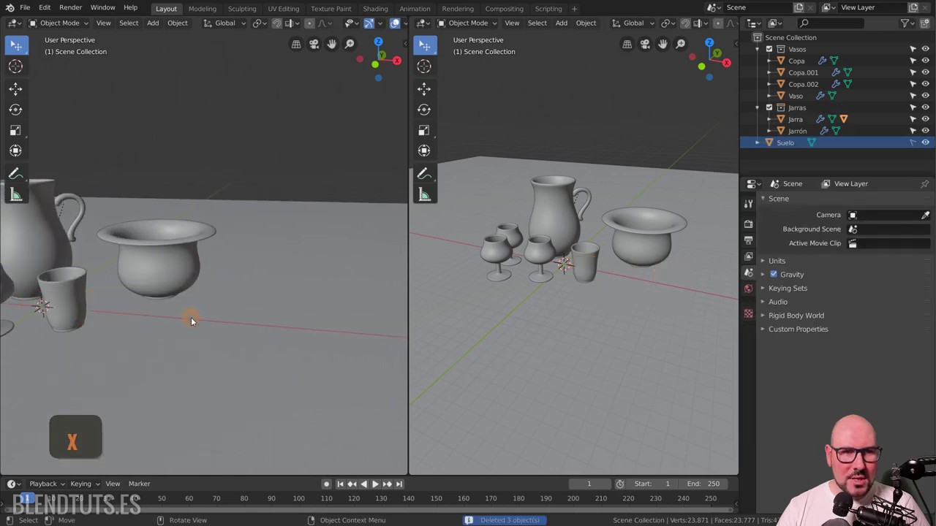
key(x)
scroll(up, 3)
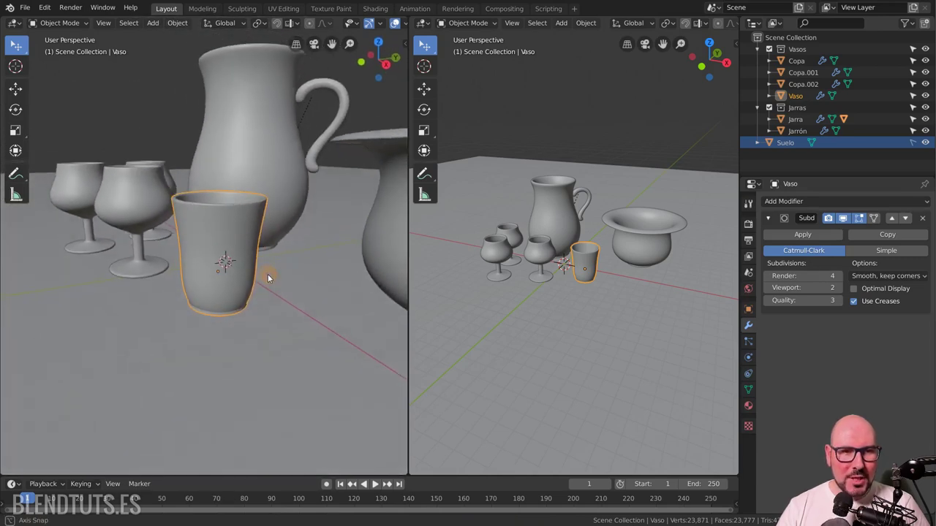
scroll(up, 3)
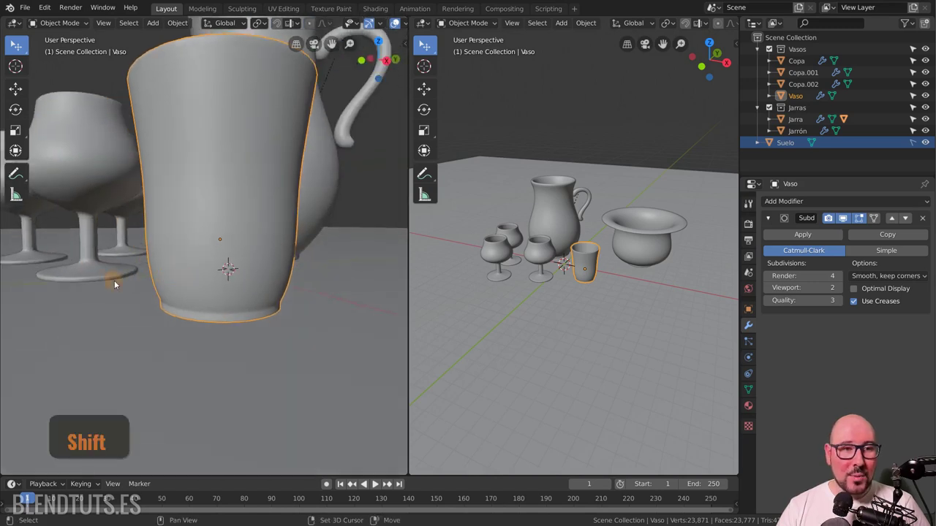
click(193, 263)
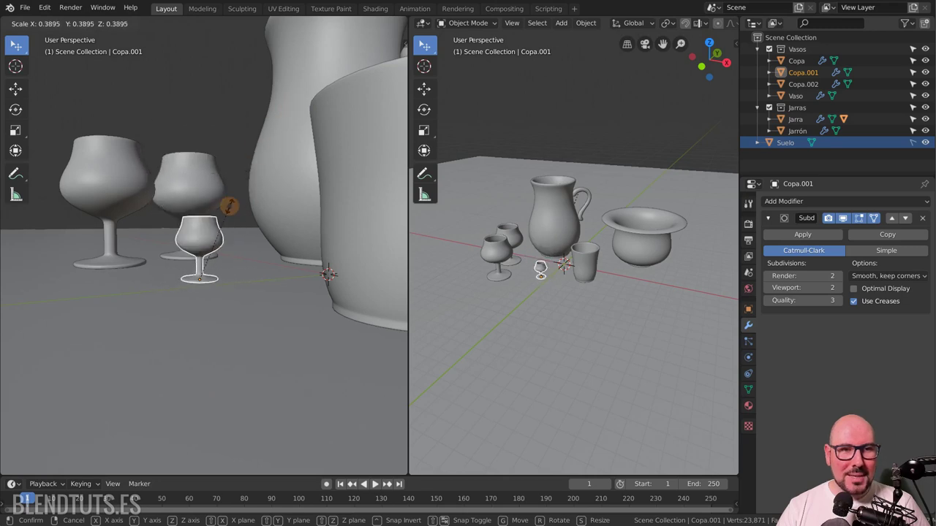
key(s)
scroll(down, 3)
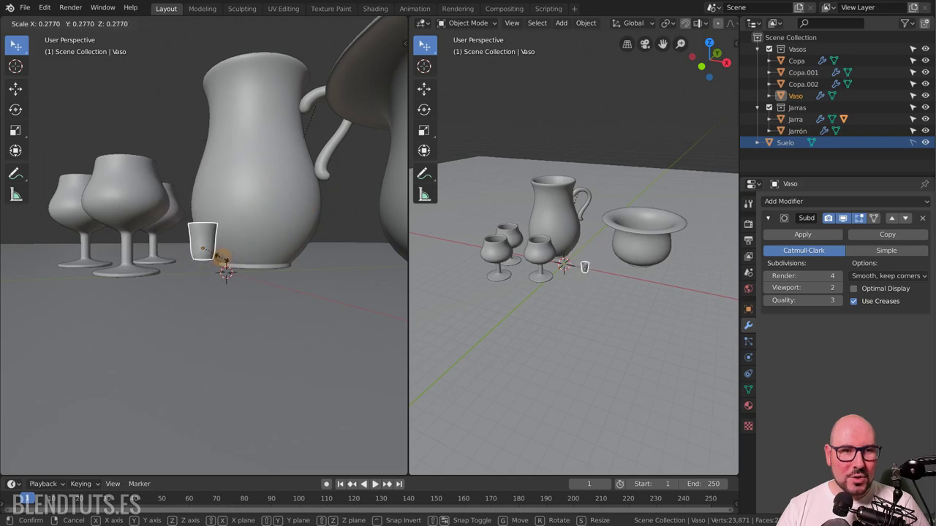
click(231, 260)
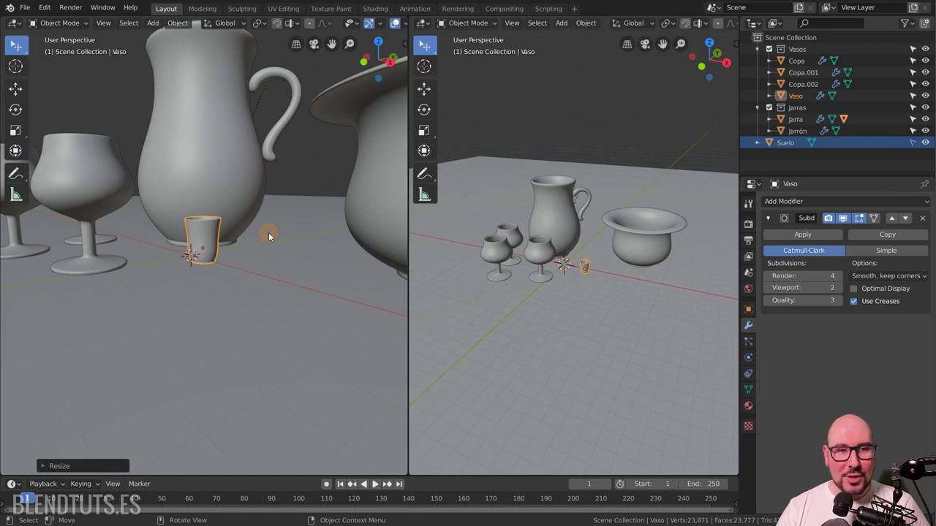
key(alt+s)
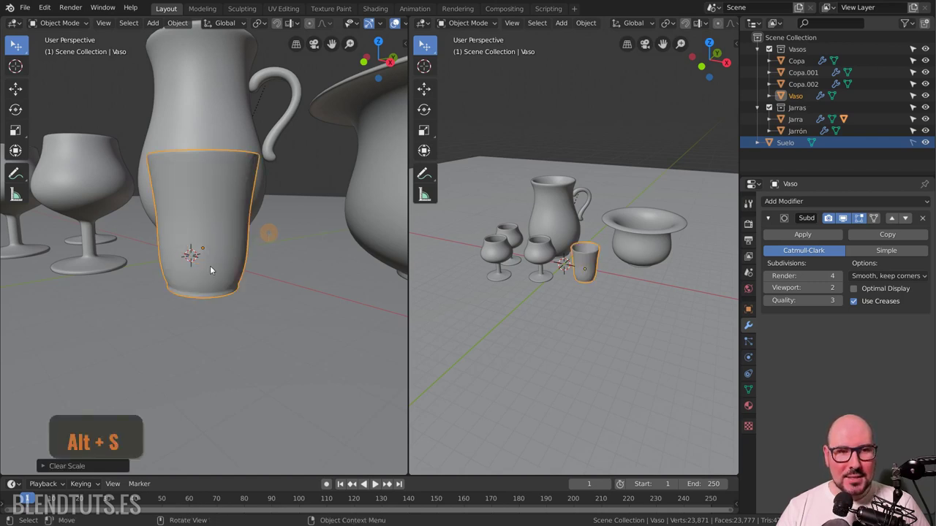
Step: Inspect the glass's transform values, shrink it to about half, then reset its scale with Alt+S
key(n)
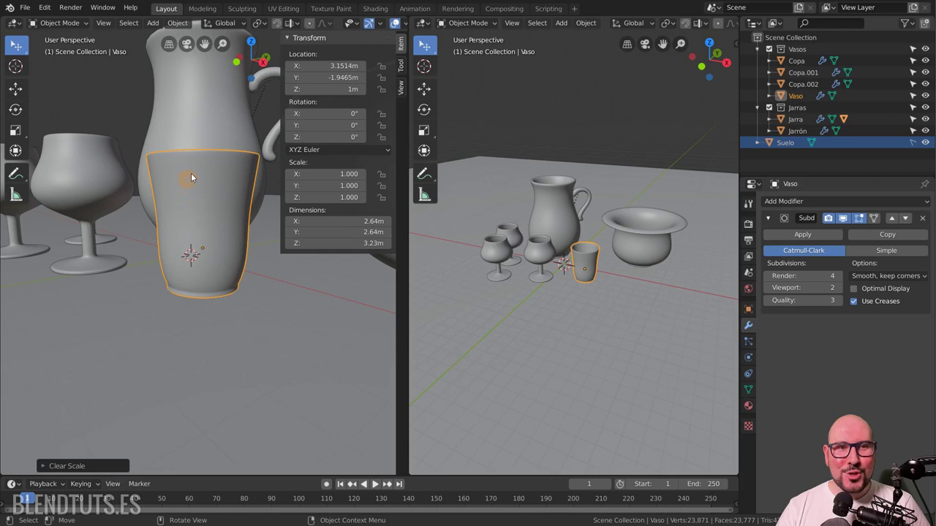
key(n)
key(s)
click(220, 175)
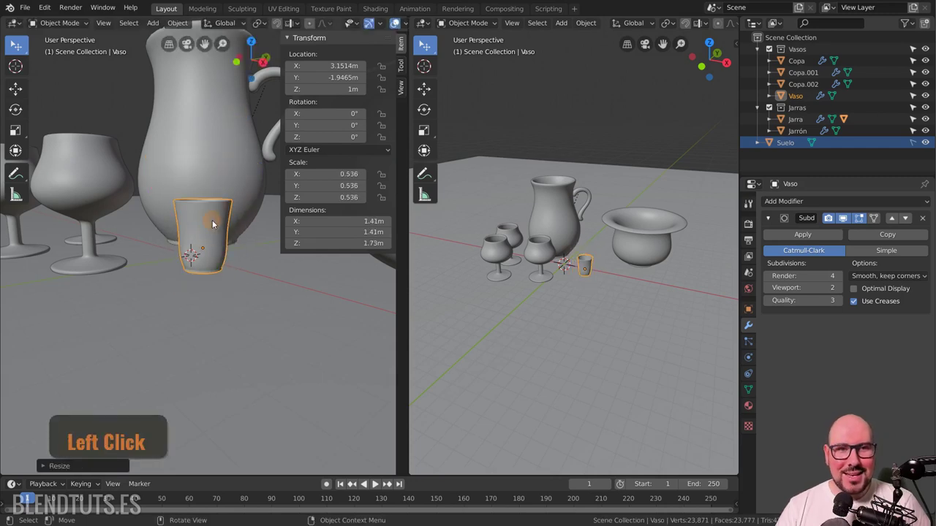
key(ctrl+a)
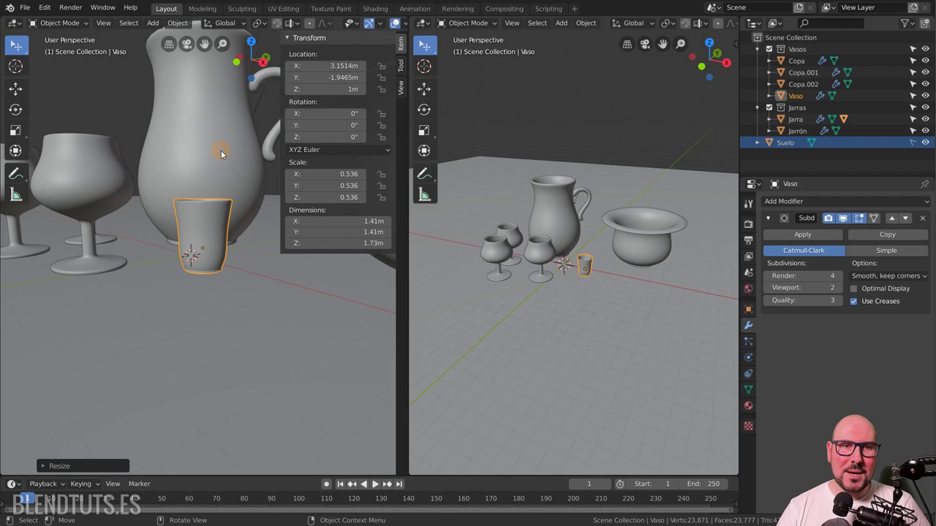
key(alt+s)
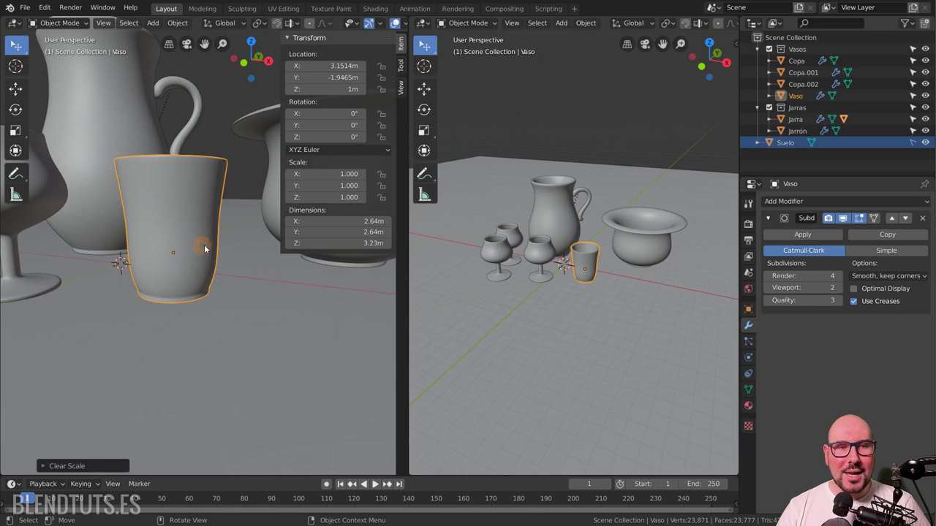
Step: Try moving the glass's vertices in Edit Mode and undo, keeping the glass unchanged
key(Tab)
key(a)
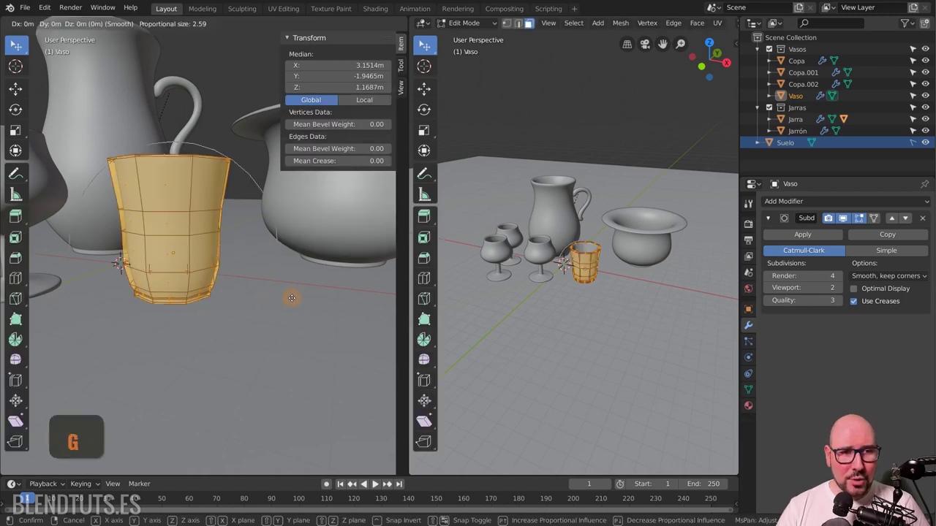
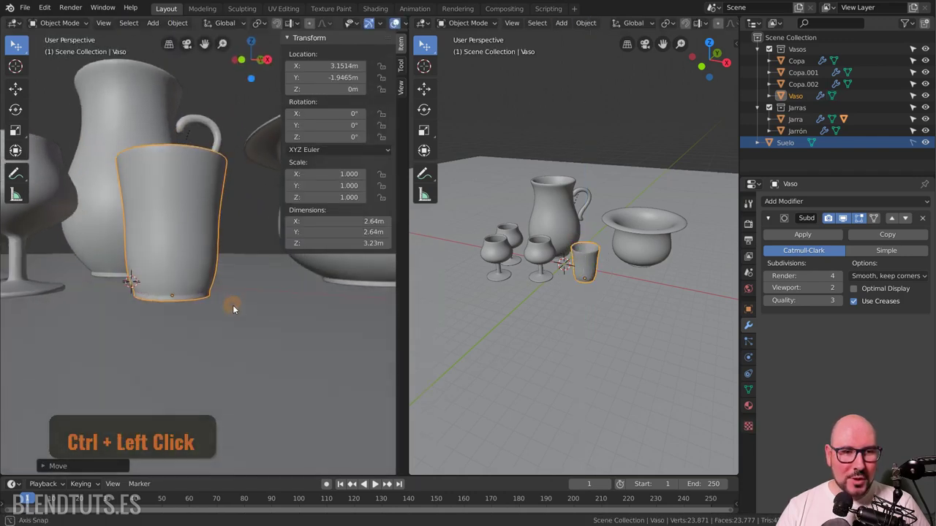
key(ctrl+z)
key(ctrl+z)
key(ctrl+z)
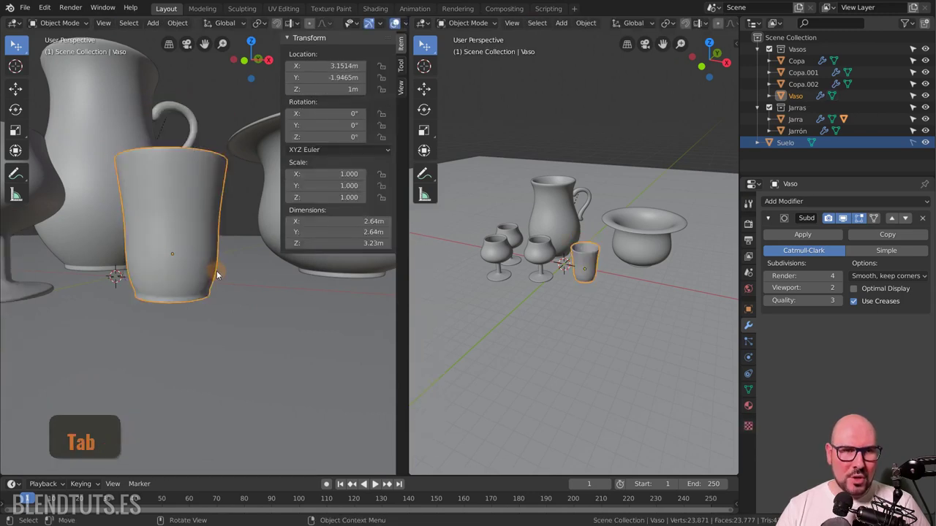
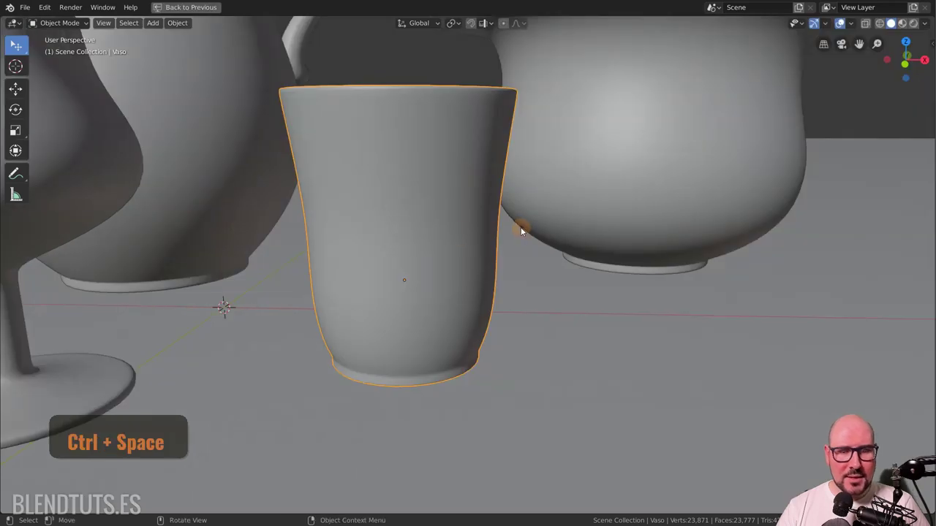
Step: Snap the 3D cursor to the glass and set its Z height to 0 m in the sidebar
key(shift+s)
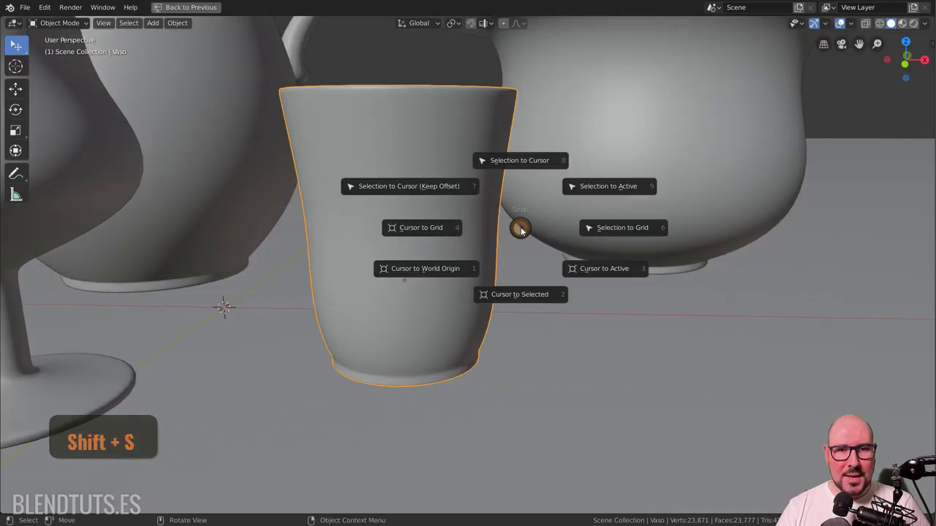
click(521, 299)
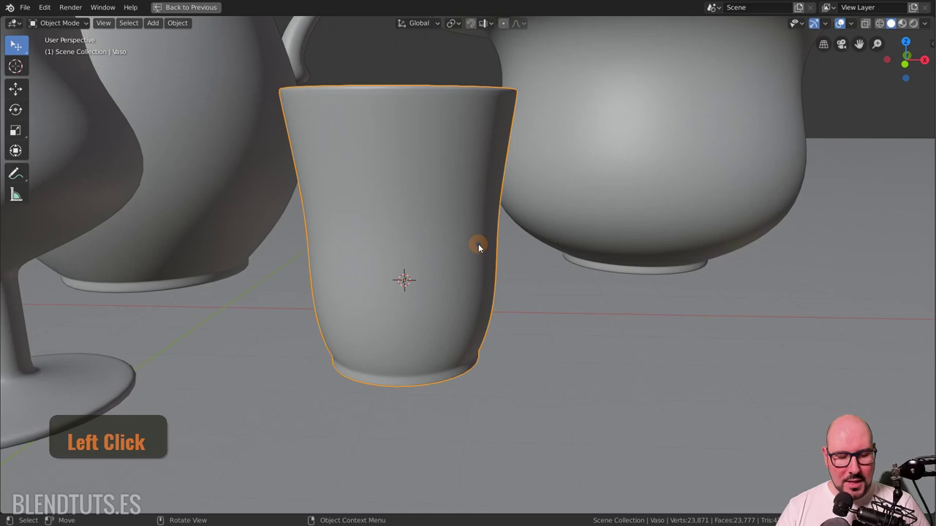
key(n)
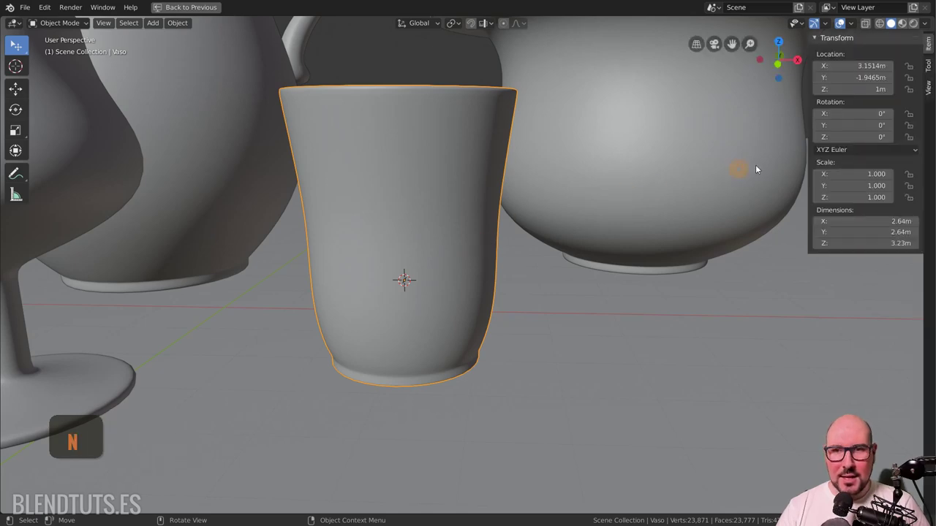
key(n)
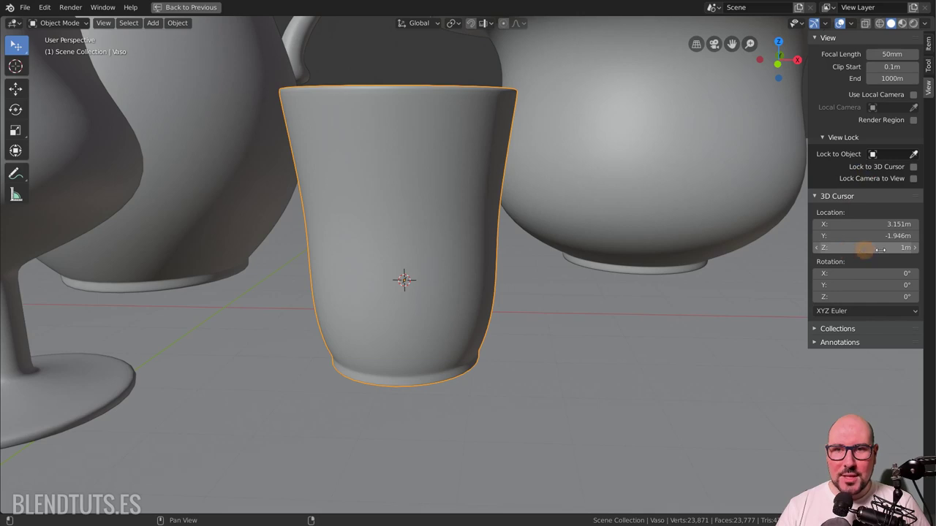
click(895, 22)
key(0)
key(Return)
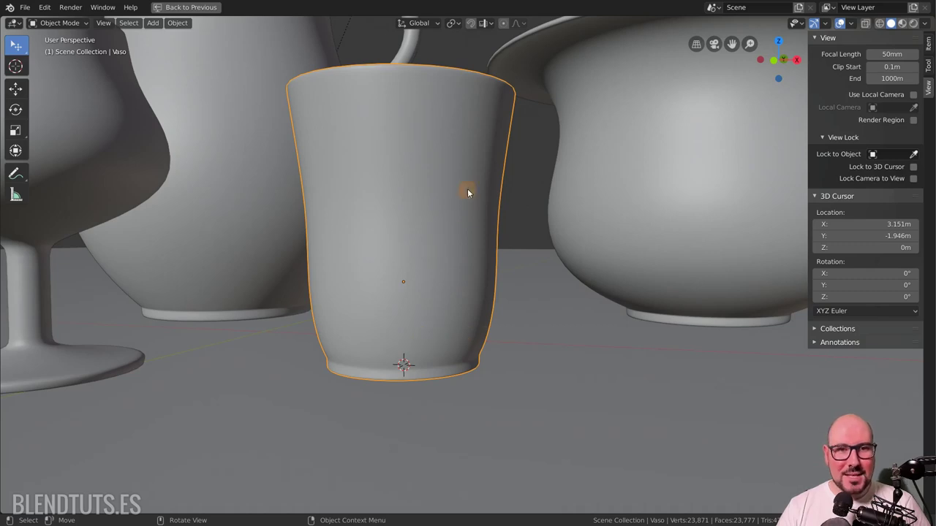
Step: Set the glass's origin to the 3D cursor at its base via Object > Set Origin
right_click(497, 128)
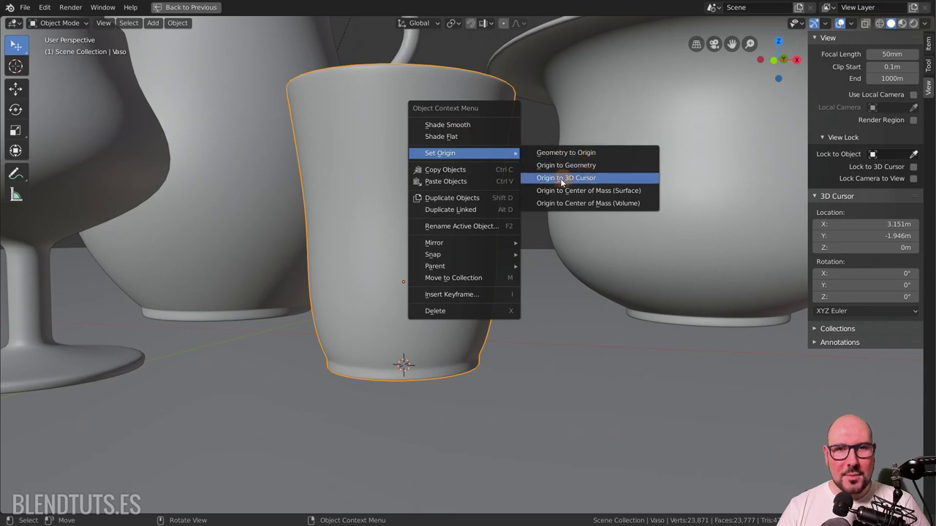
click(183, 24)
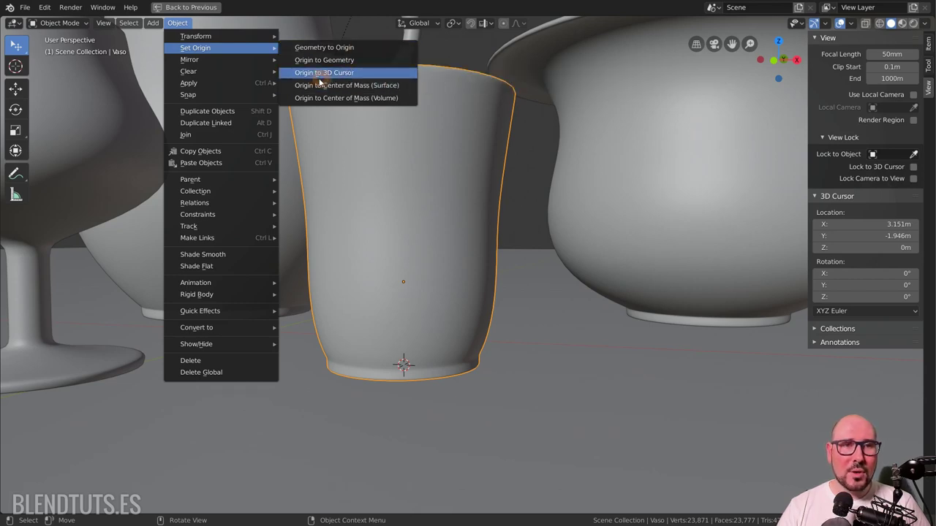
click(359, 77)
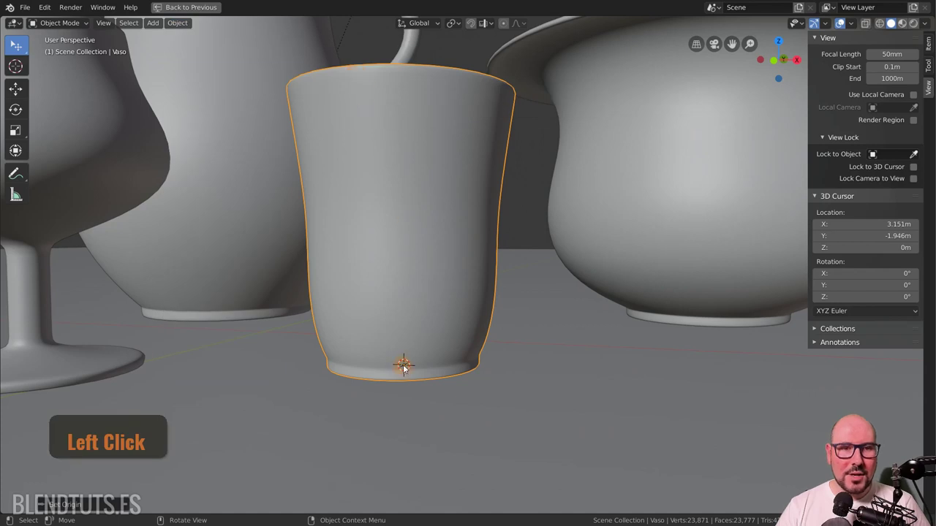
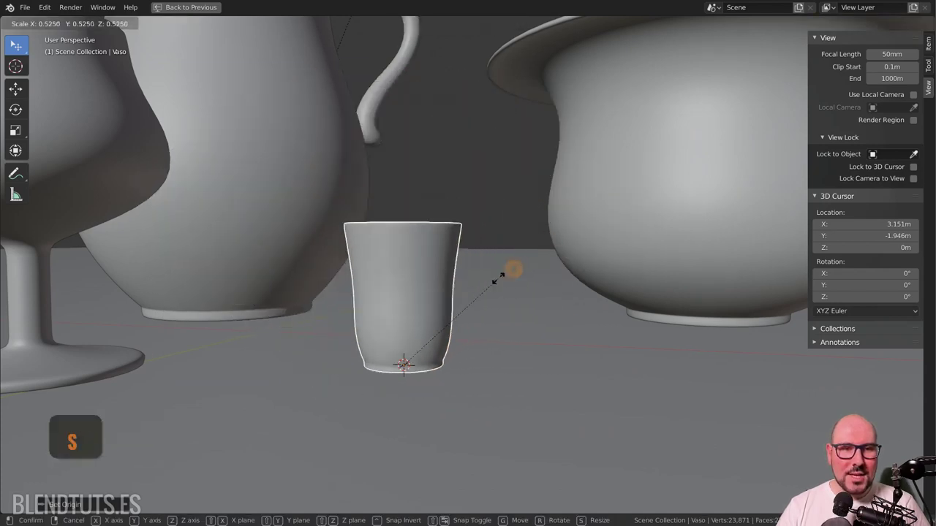
Step: Cancel the resize, return to the two-view layout and look at the scene from the top
right_click(544, 227)
scroll(down, 3)
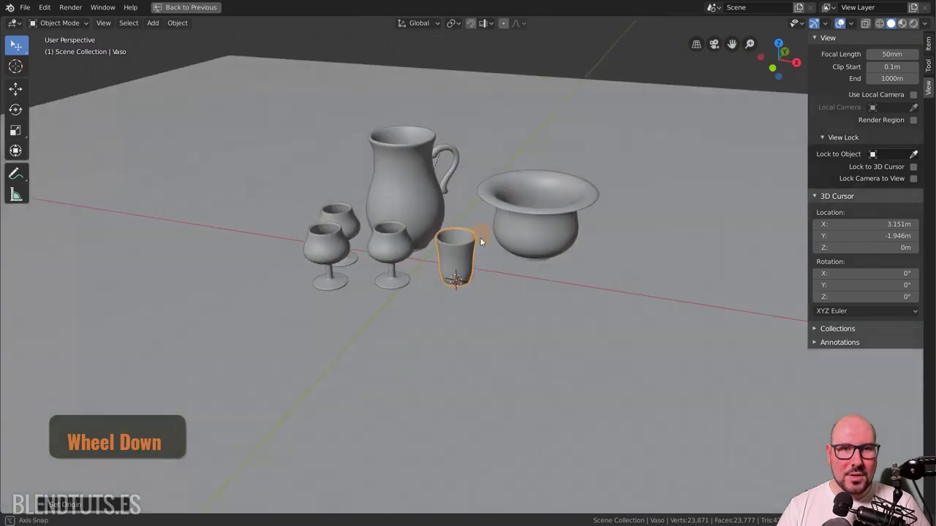
key(ctrl+space)
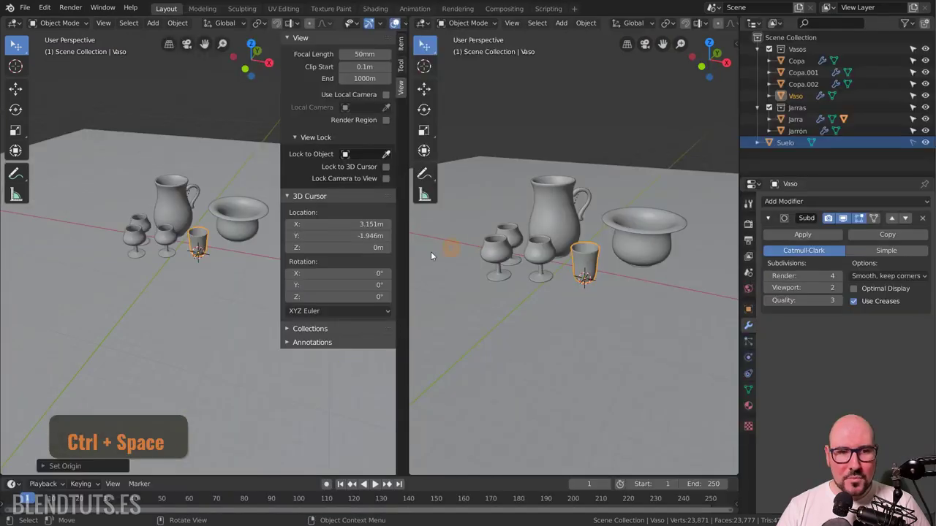
key(n)
key(KP_7)
Step: Duplicate the glass into Vaso.001–Vaso.004 around the basin, ready to shrink Vaso.004
key(shift+d)
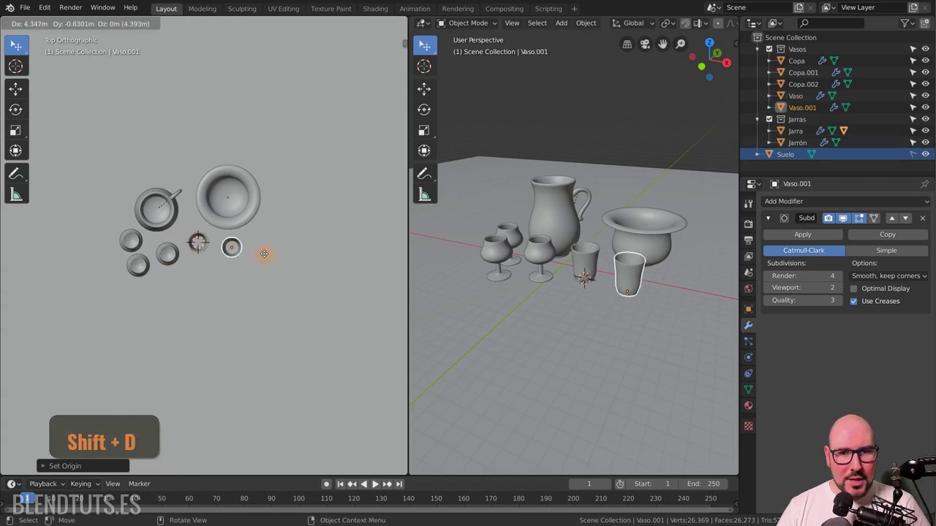
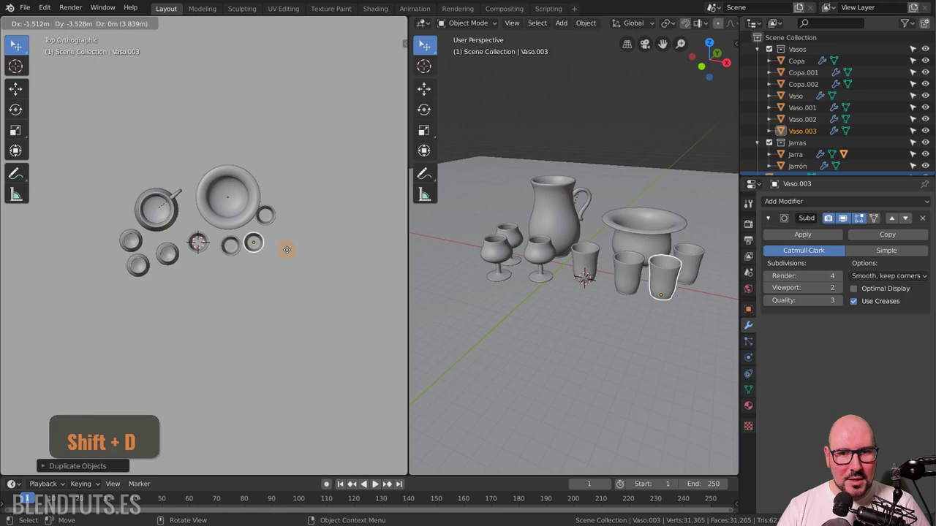
key(shift+d)
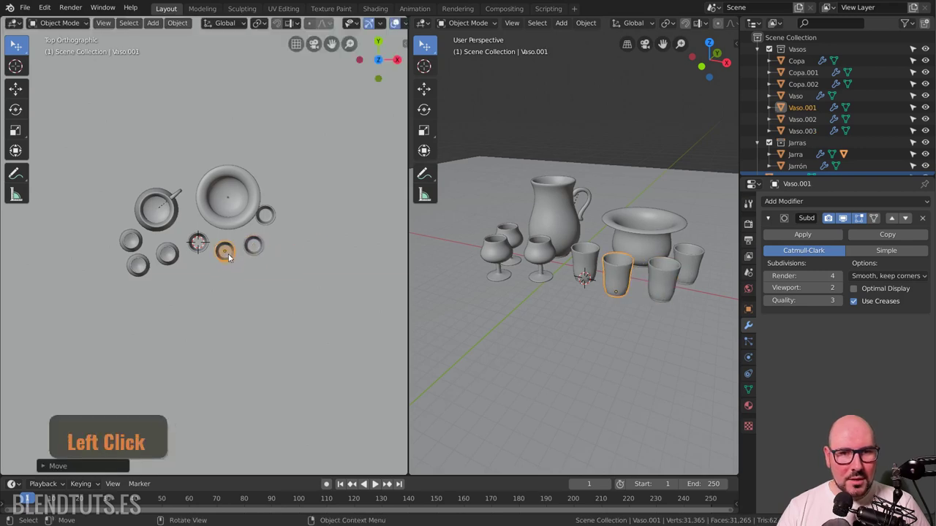
key(shift+d)
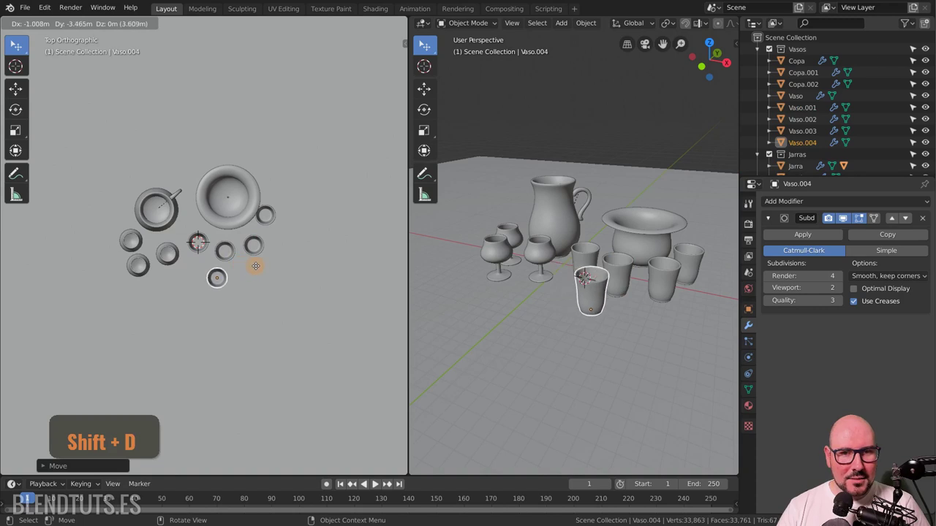
key(shift+d)
scroll(up, 3)
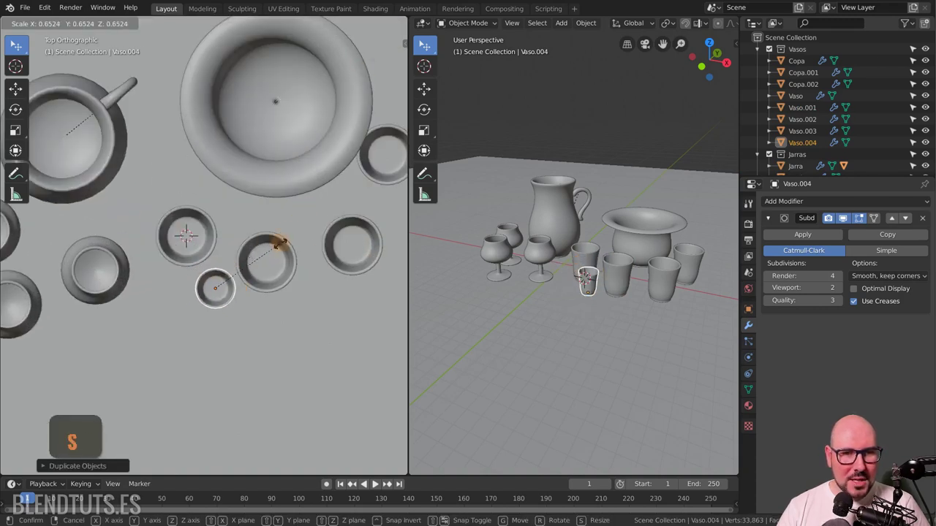
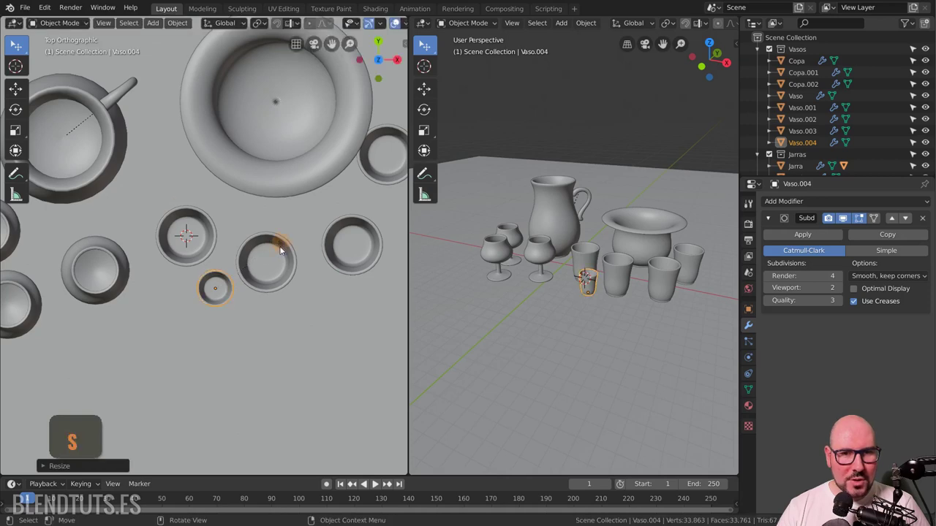
Step: Shorten the small glass along Z and place a first duplicate on top of it
key(s)
scroll(down, 3)
scroll(up, 3)
scroll(down, 3)
scroll(up, 3)
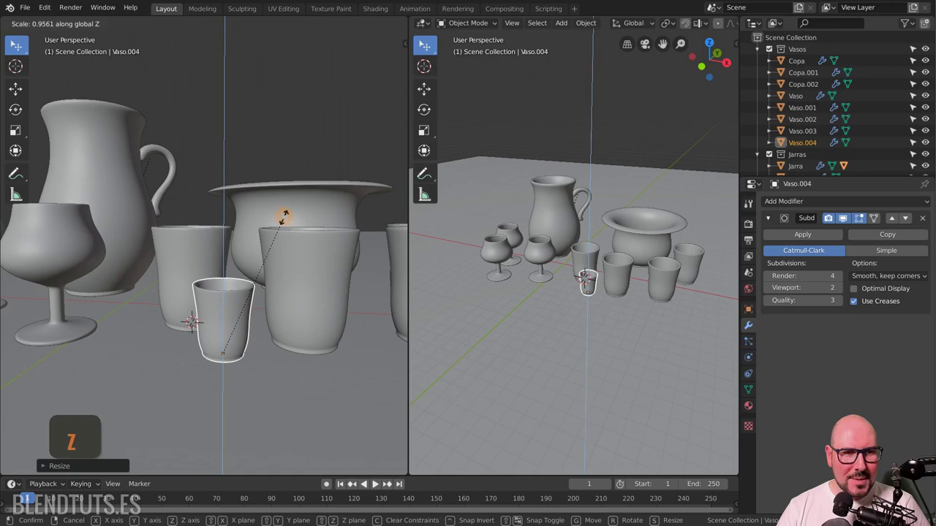
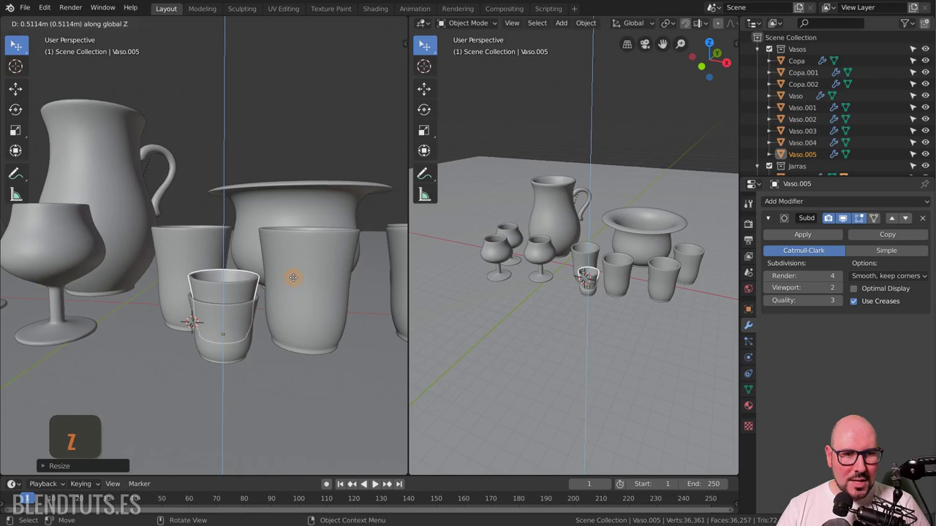
click(298, 283)
Step: Duplicate the top glass along Z again to complete a stack of three small glasses
key(shift+d)
key(z)
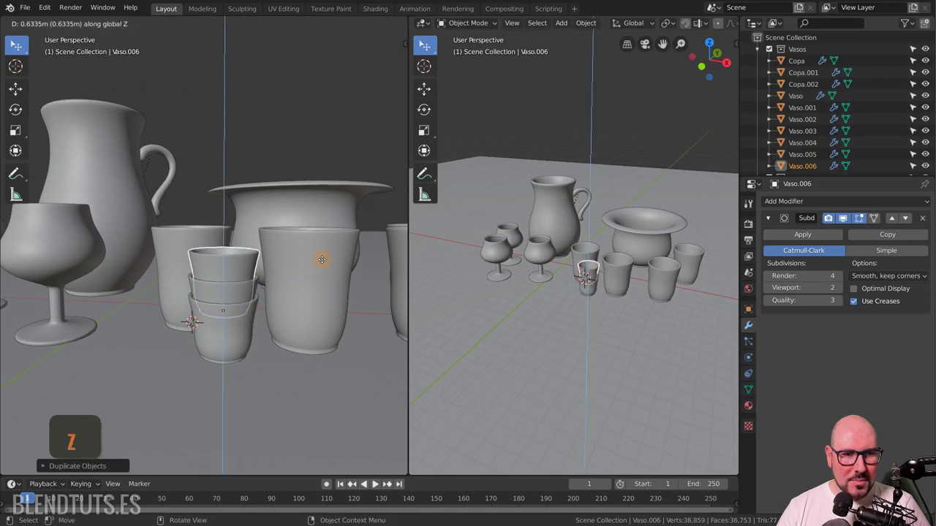
click(328, 266)
key(alt+a)
scroll(down, 3)
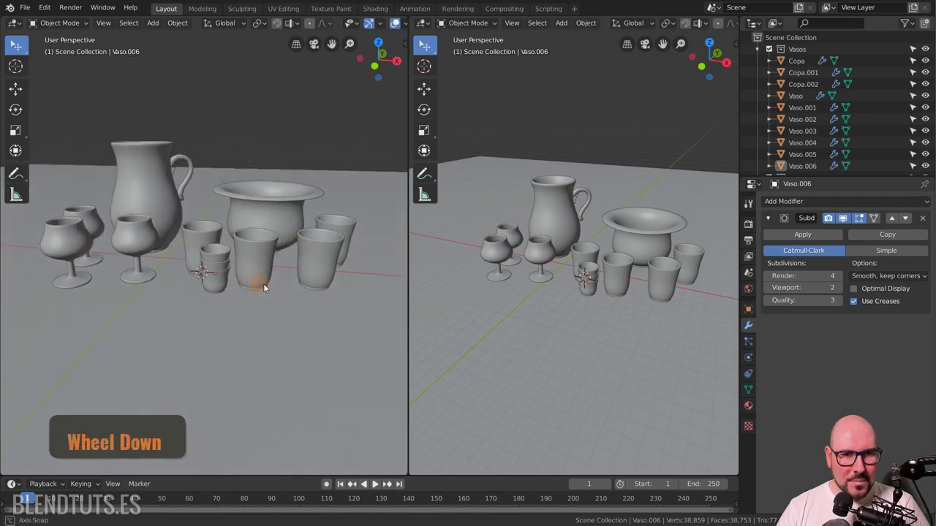
scroll(up, 3)
scroll(down, 3)
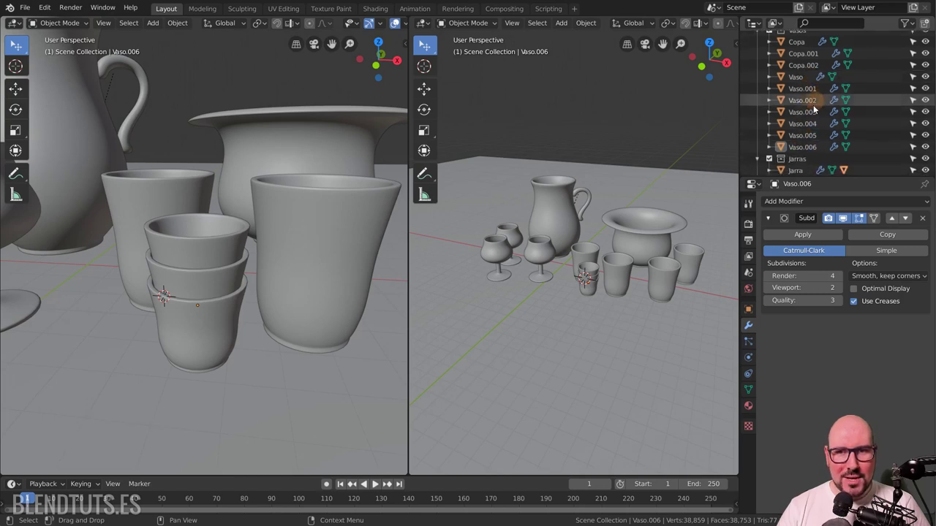
scroll(up, 3)
scroll(down, 3)
Step: Move the three stacked glasses into a new collection named 'Vasos Peques'
click(212, 248)
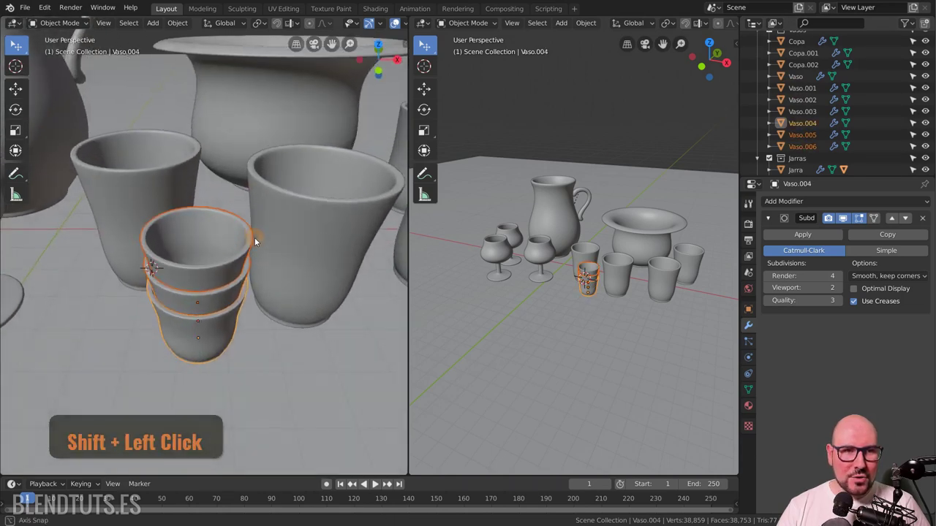
scroll(down, 3)
click(251, 215)
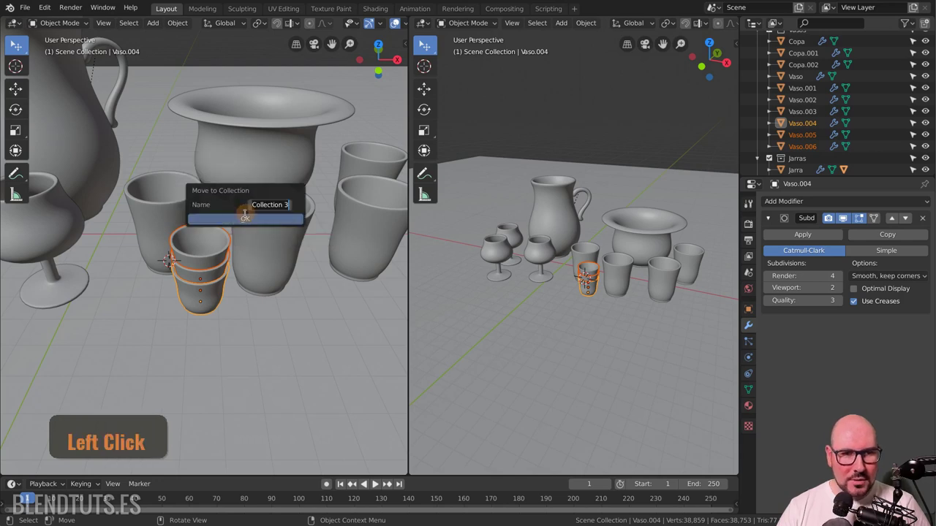
key(shift+v)
key(o)
key(s)
key(space)
key(shift+p)
key(u)
key(Return)
click(252, 222)
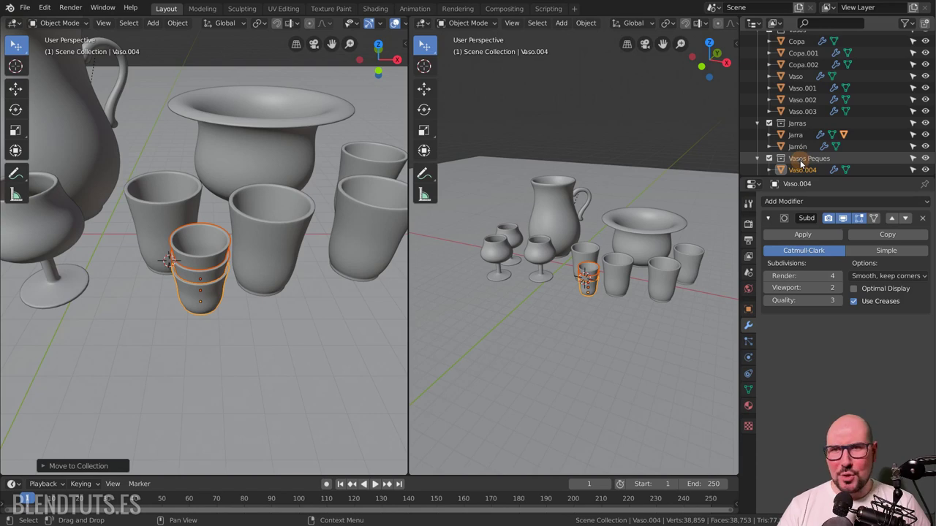
Step: Drag Vasos Peques inside the Vasos collection in the Outliner
scroll(up, 3)
scroll(down, 3)
click(803, 158)
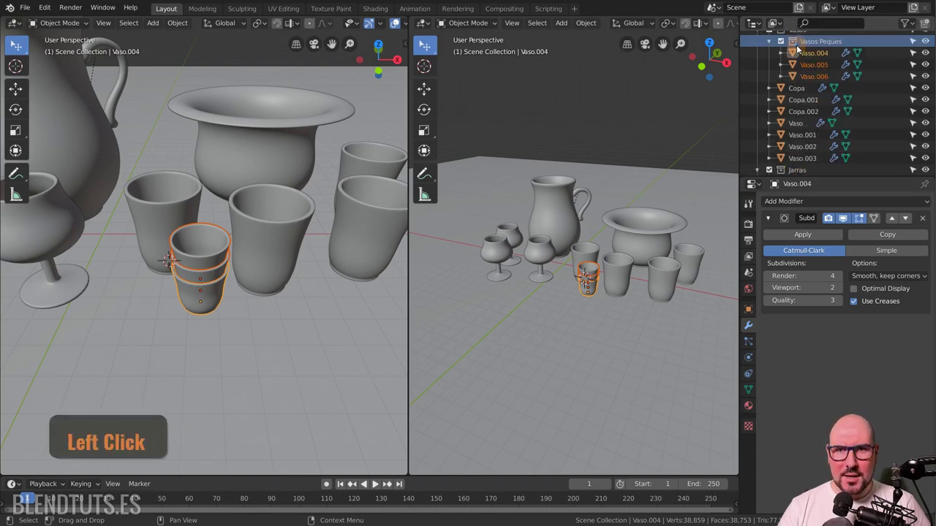
scroll(up, 3)
scroll(down, 3)
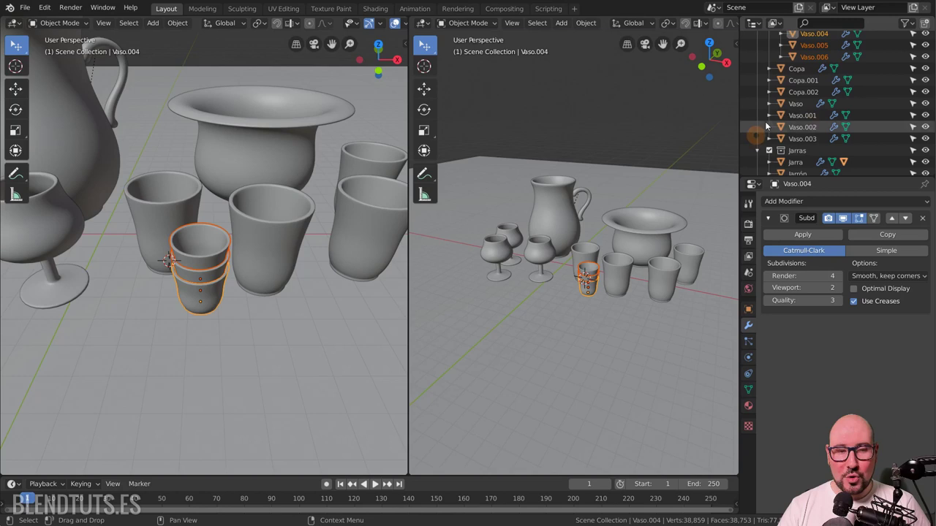
Step: Parent the top stacked glass Vaso.006 to the glass below it, Vaso.005
click(804, 120)
key(Escape)
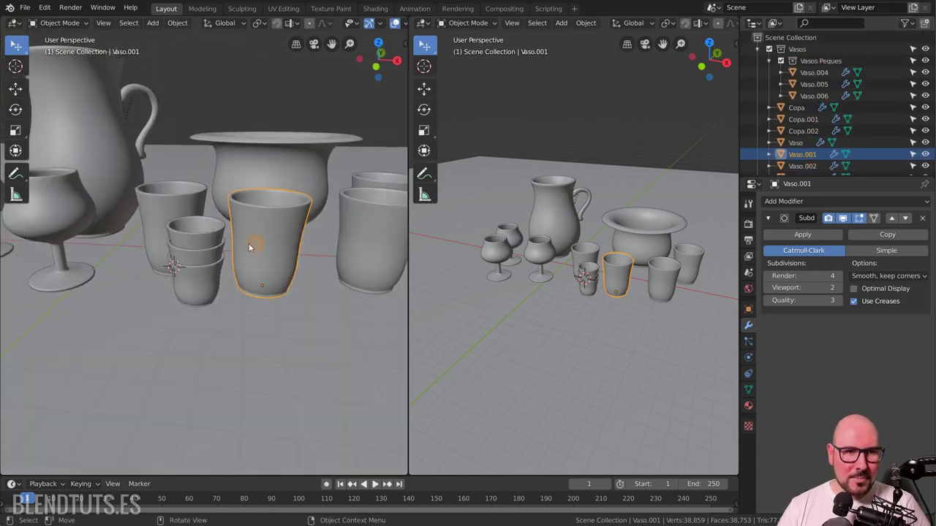
key(Escape)
click(242, 241)
scroll(up, 3)
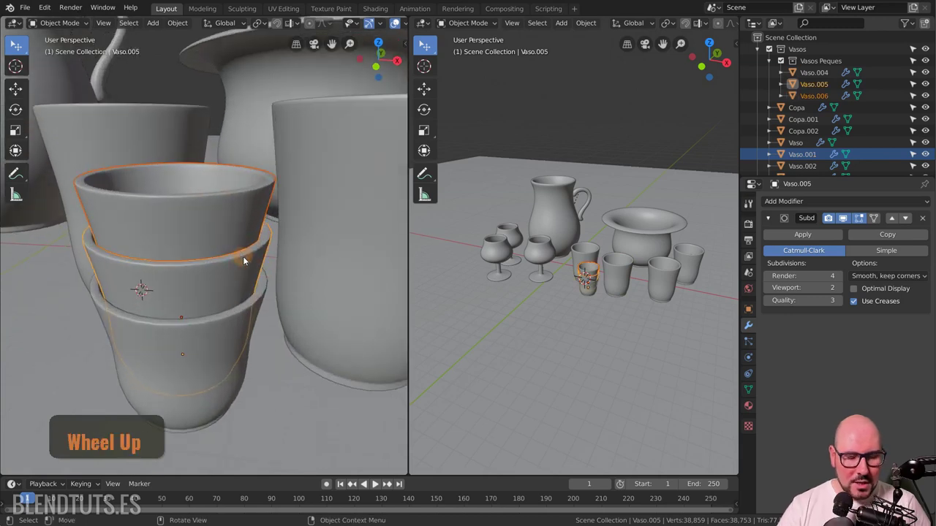
key(ctrl+p)
key(Return)
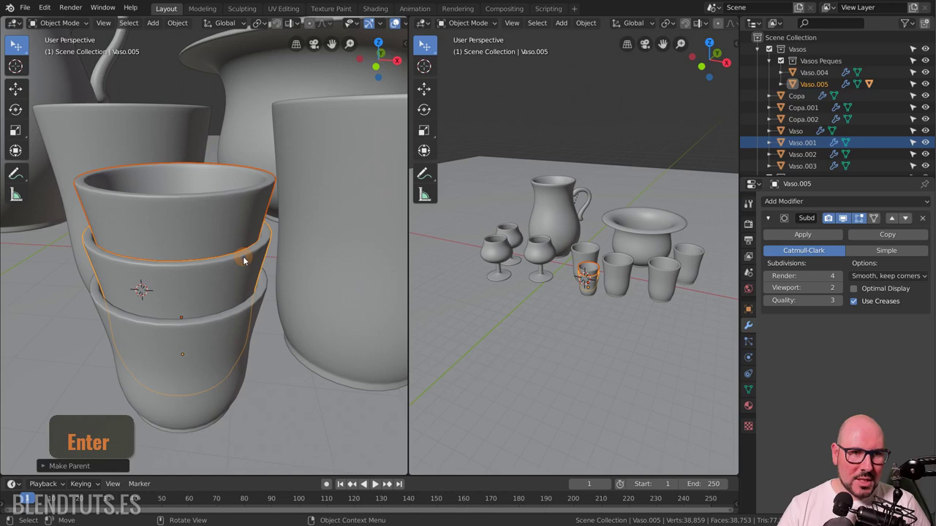
Step: Parent the middle glass to the bottom glass Vaso.004 and collapse its children in the Outliner
click(267, 245)
click(258, 312)
key(ctrl+p)
key(Return)
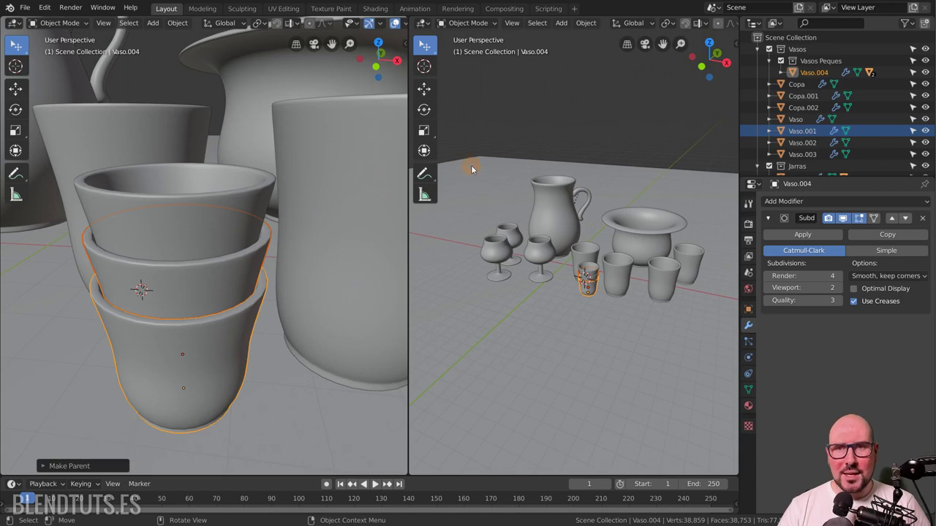
key(Return)
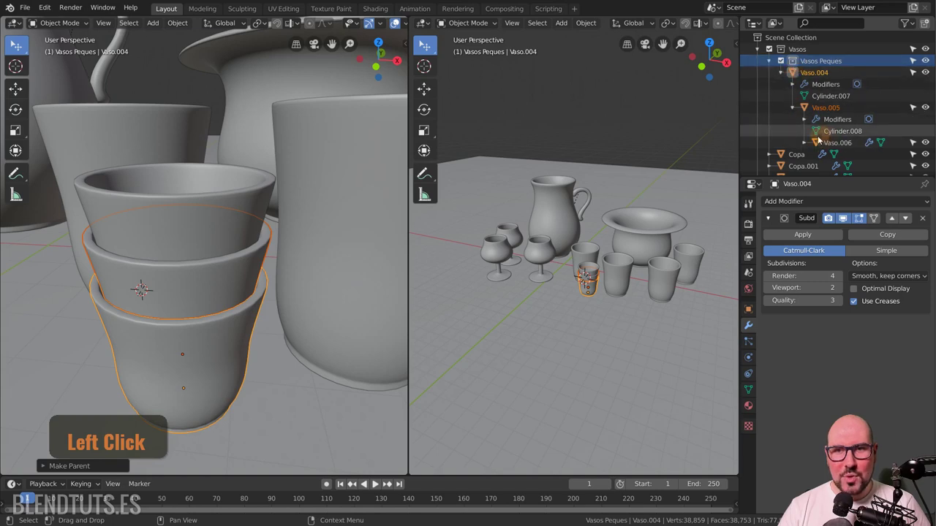
click(797, 114)
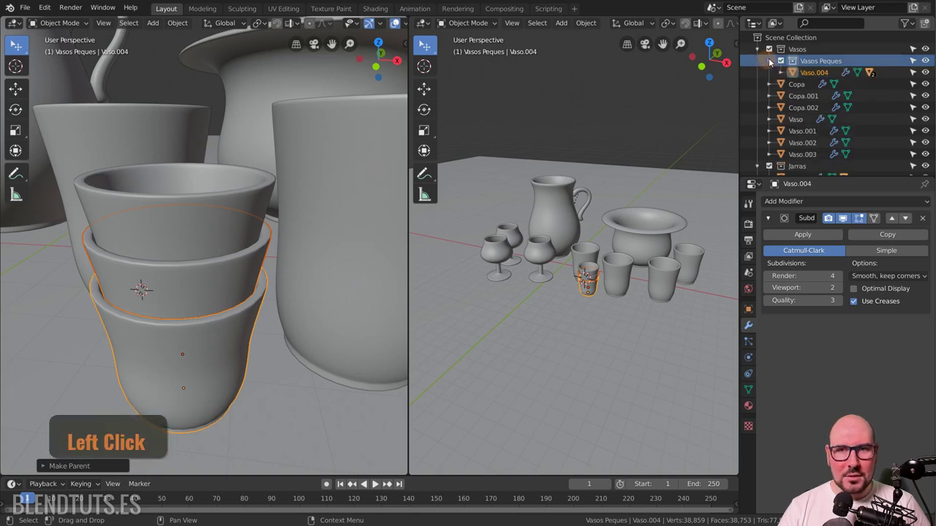
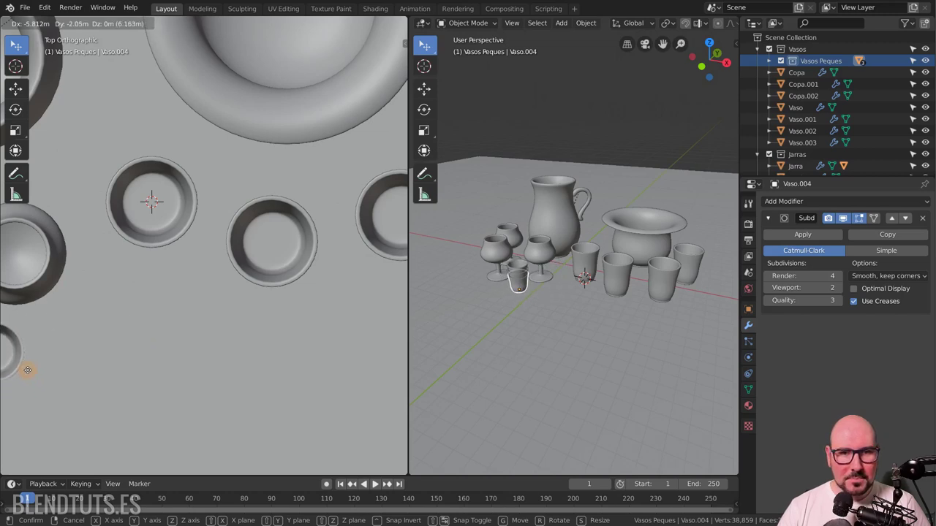
Step: Drop the glass stack beside the goblets, then select the jug for editing
click(33, 371)
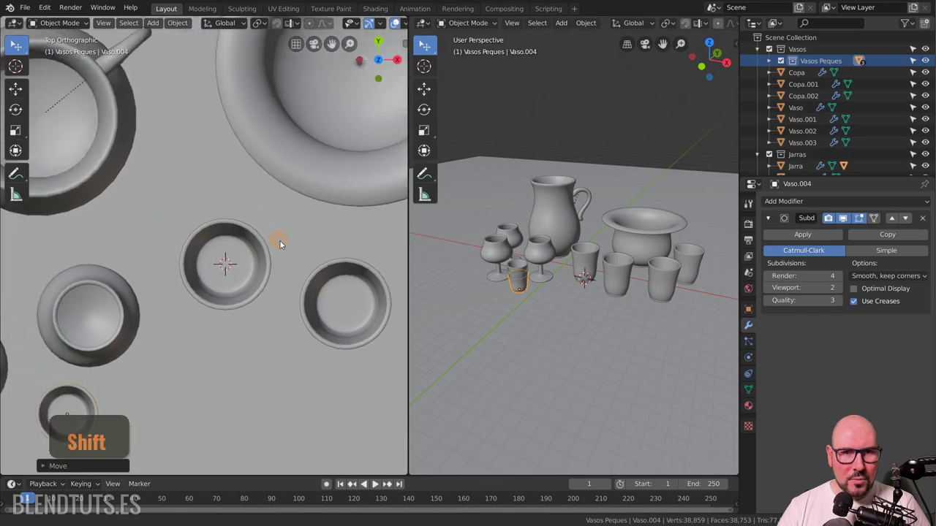
scroll(down, 3)
click(212, 237)
key(Tab)
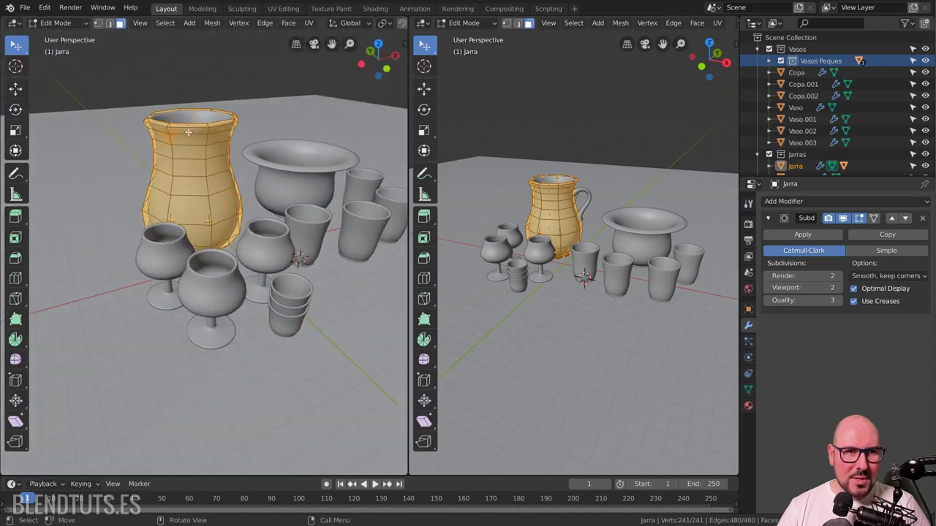
scroll(up, 3)
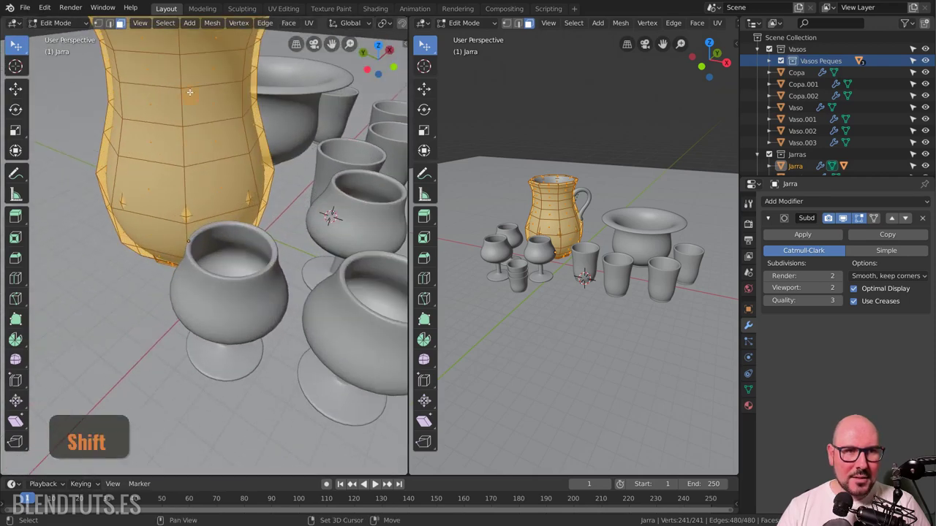
scroll(up, 3)
Step: View the jug from above with the side panel shown and try clearing its rotation, then undo
key(Tab)
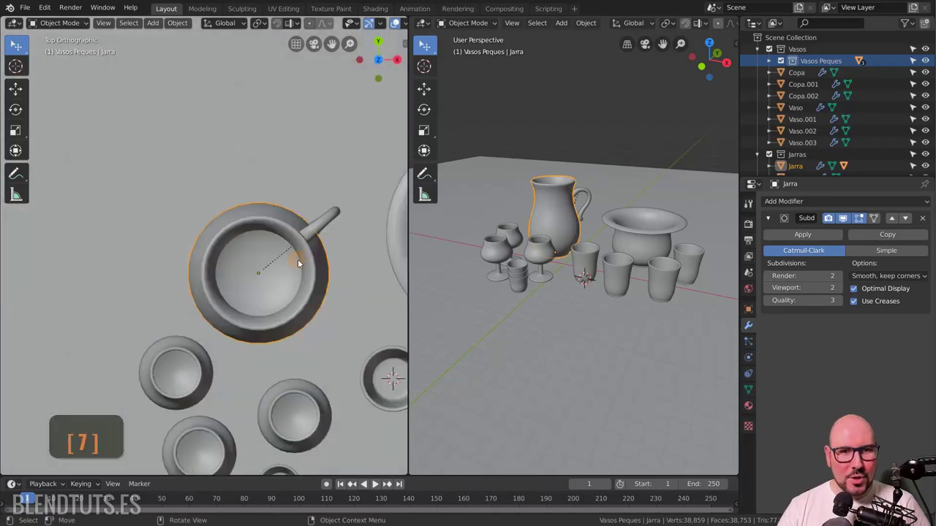
key(KP_7)
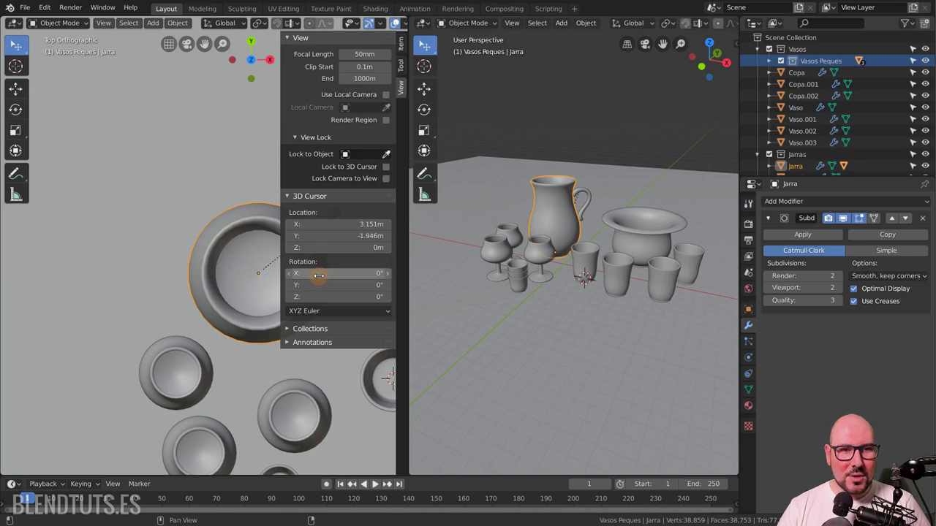
key(n)
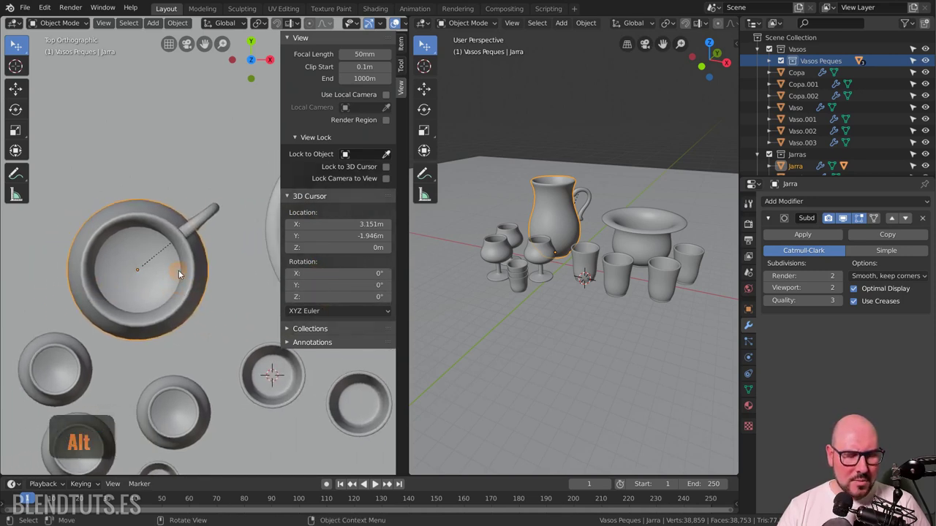
key(alt+r)
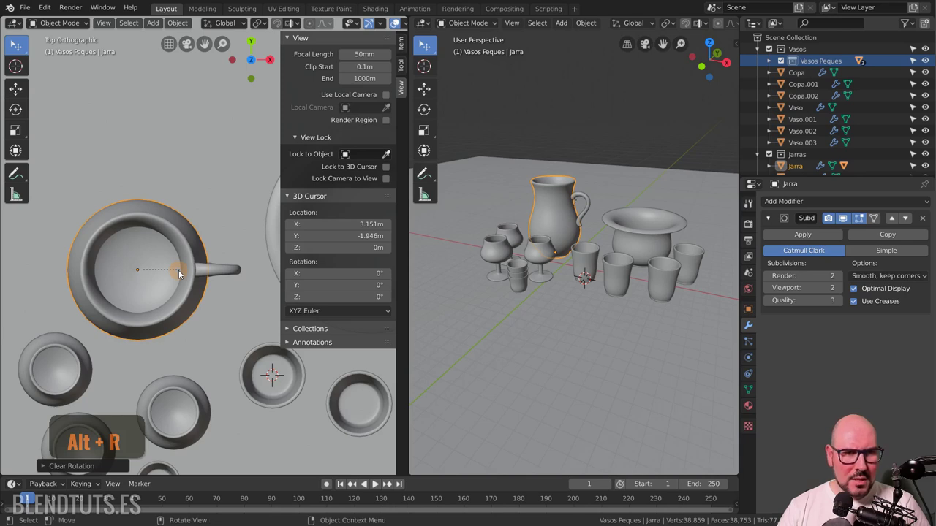
key(ctrl+z)
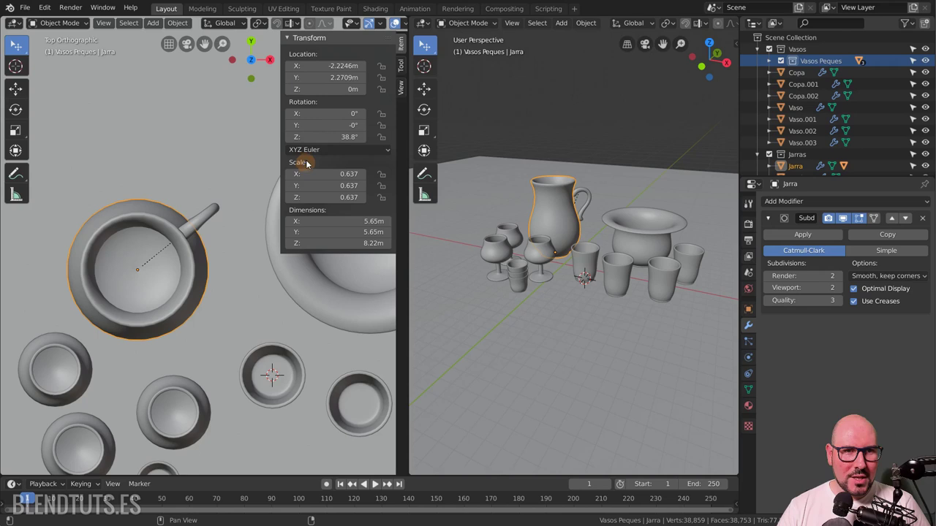
key(ctrl+z)
Step: Reset the jug's vertical rotation to 0° so its handle points along the X axis
click(421, 44)
key(Return)
key(ctrl+z)
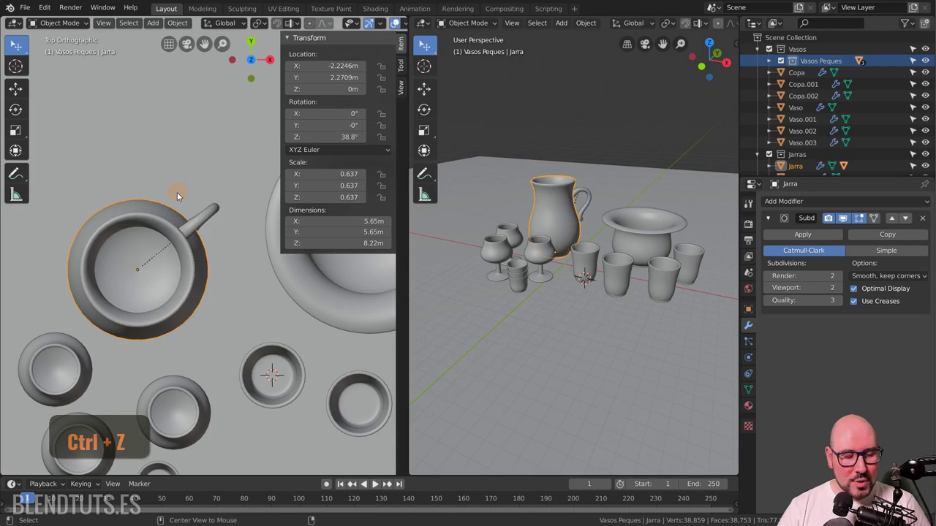
key(alt+r)
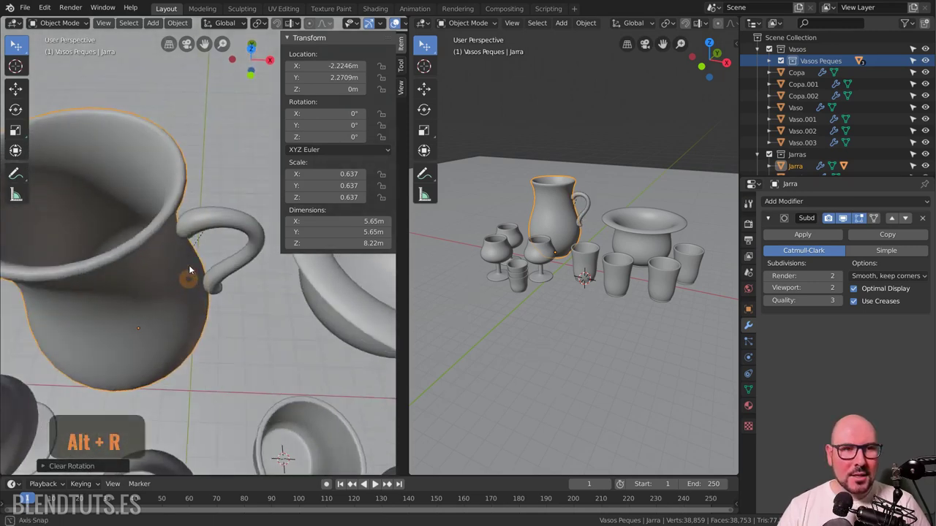
scroll(down, 3)
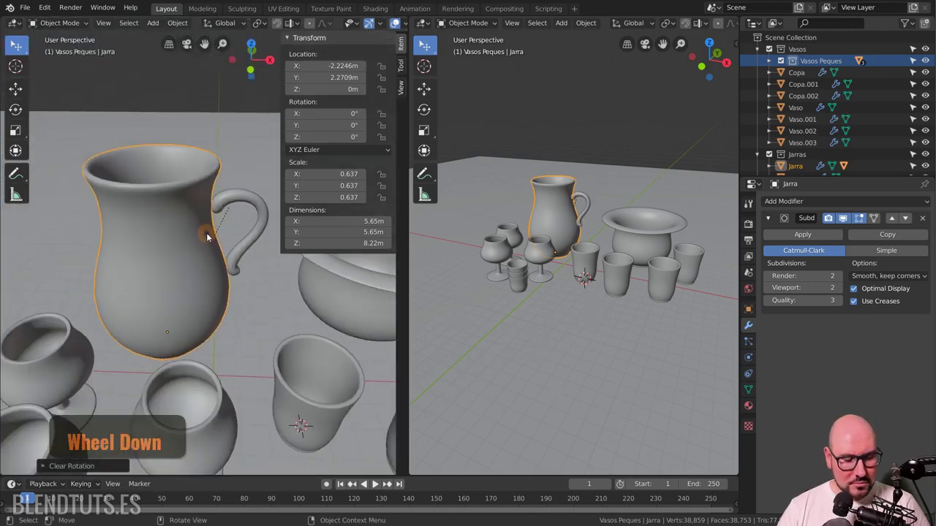
Step: In Edit Mode from the front view, pull a rim vertex outward with proportional editing
key(n)
key(Tab)
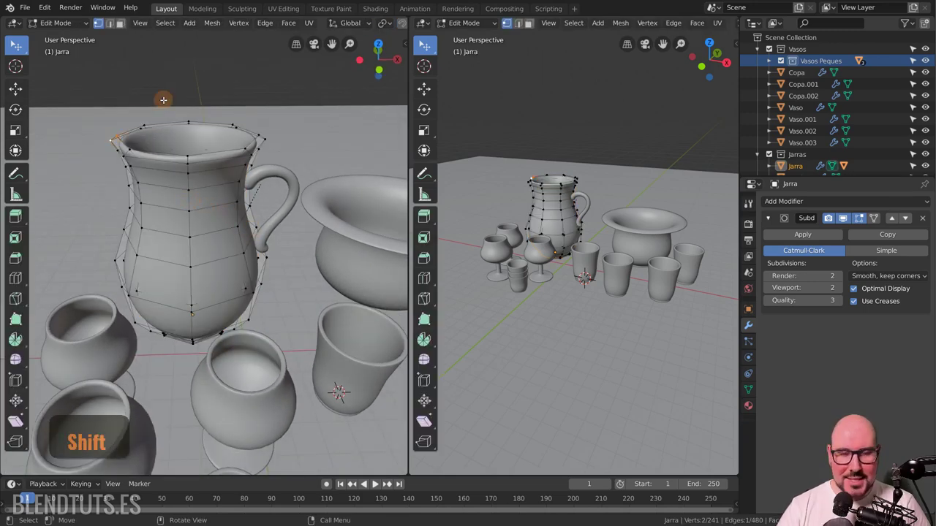
key(KP_1)
scroll(up, 3)
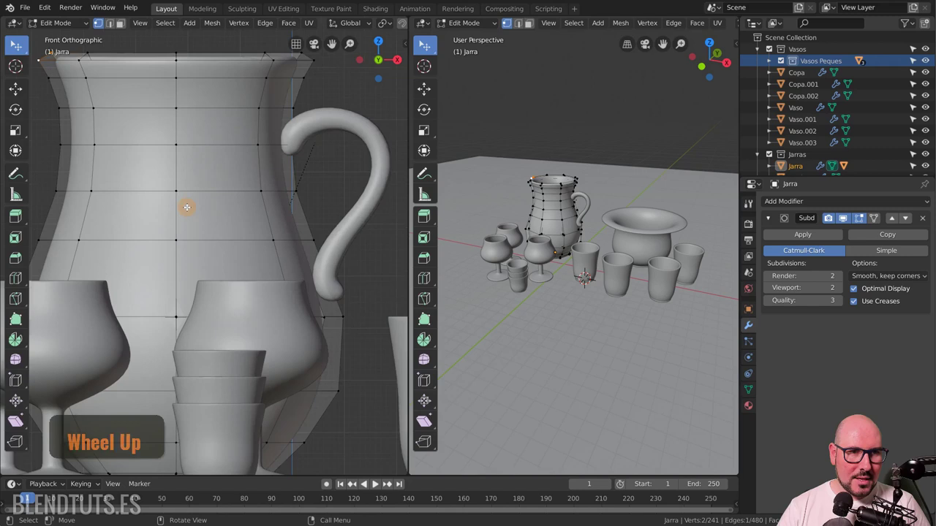
key(g)
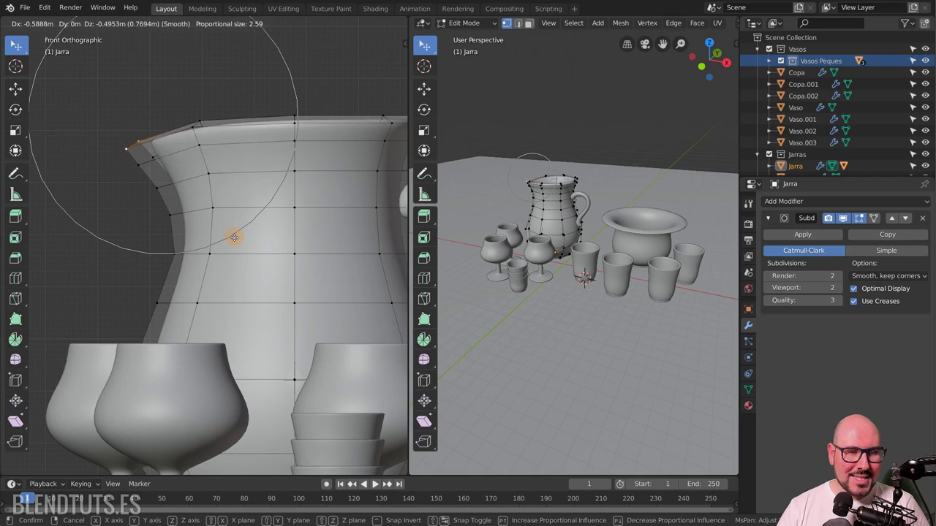
click(421, 44)
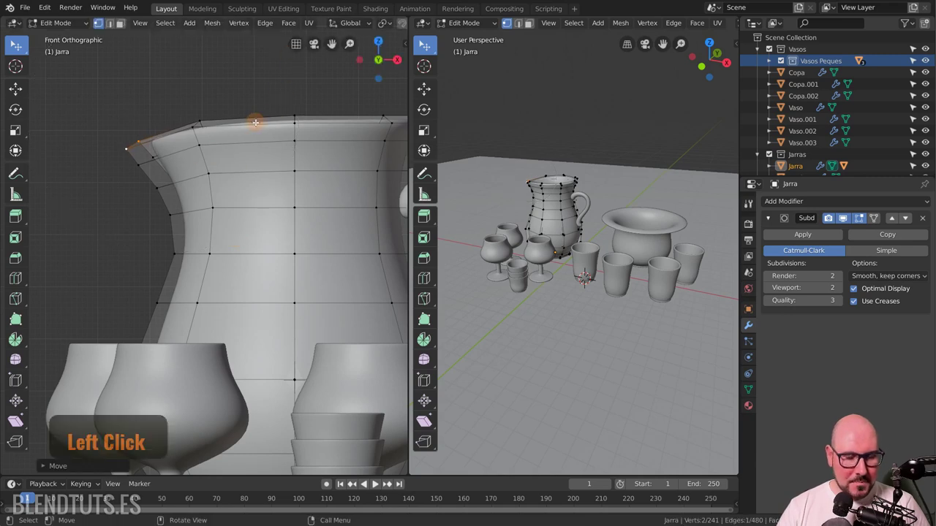
click(422, 44)
key(o)
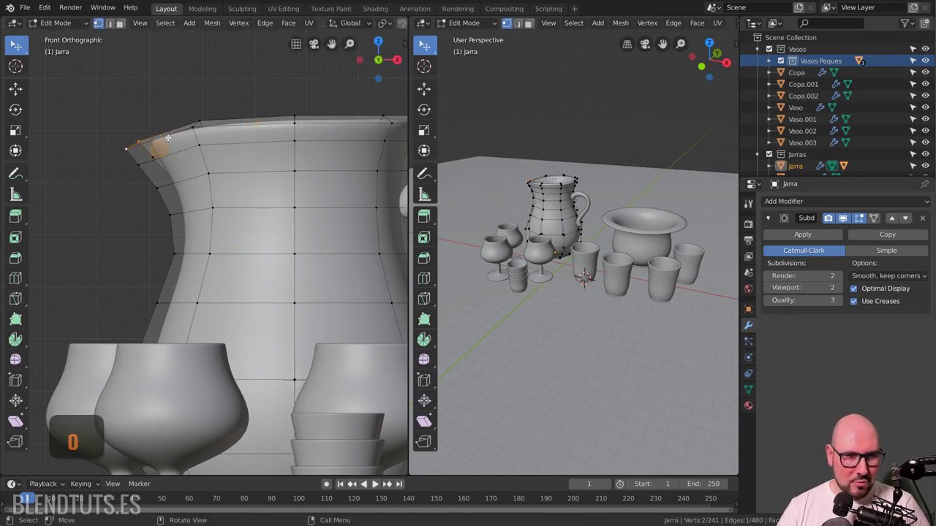
Step: Nudge the spout tip further out and box-select the spout vertices at the rim
key(g)
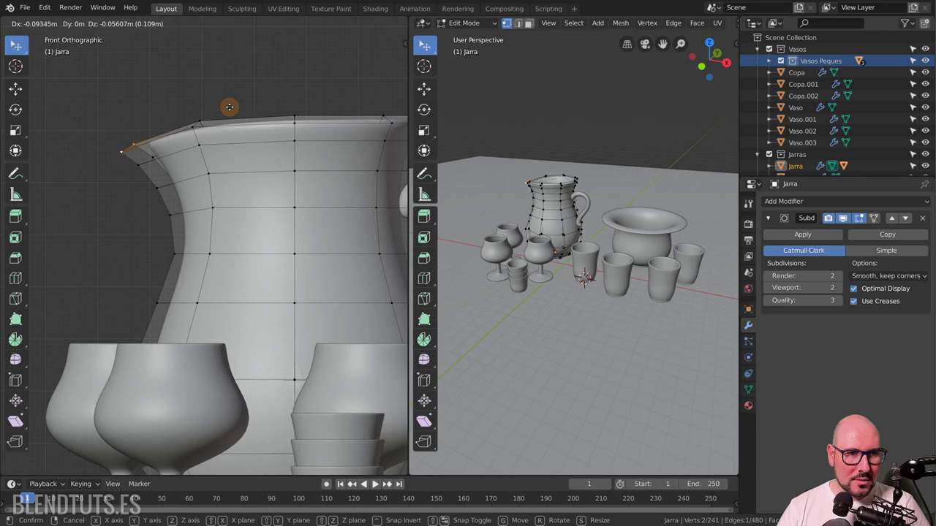
key(g)
right_click(421, 43)
scroll(up, 3)
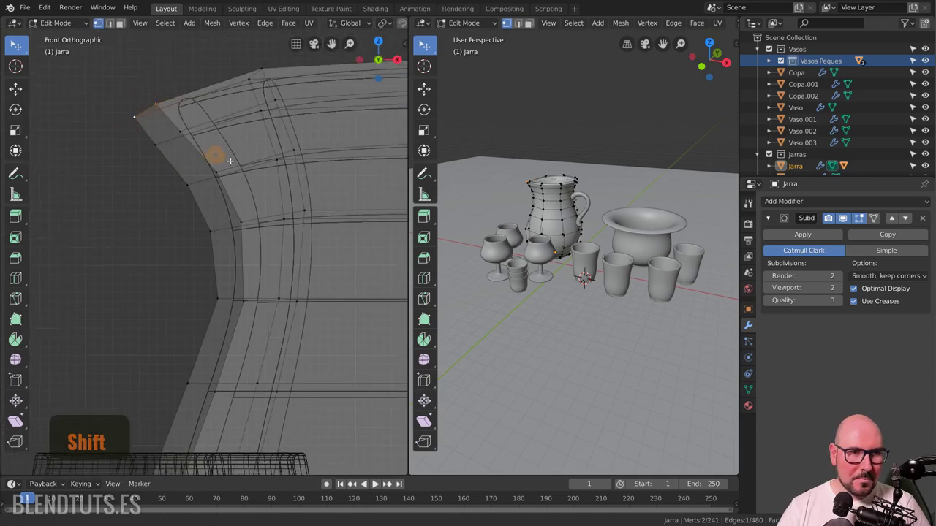
key(b)
click(421, 44)
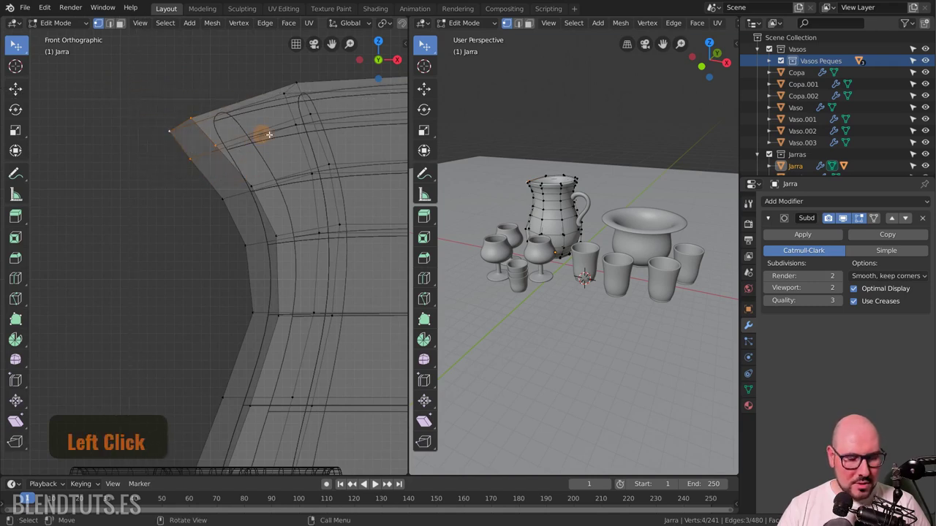
click(421, 44)
click(421, 43)
Step: Move and rotate the selected spout vertices so the rim juts into a pointed spout
key(g)
double_click(421, 44)
key(r)
click(421, 44)
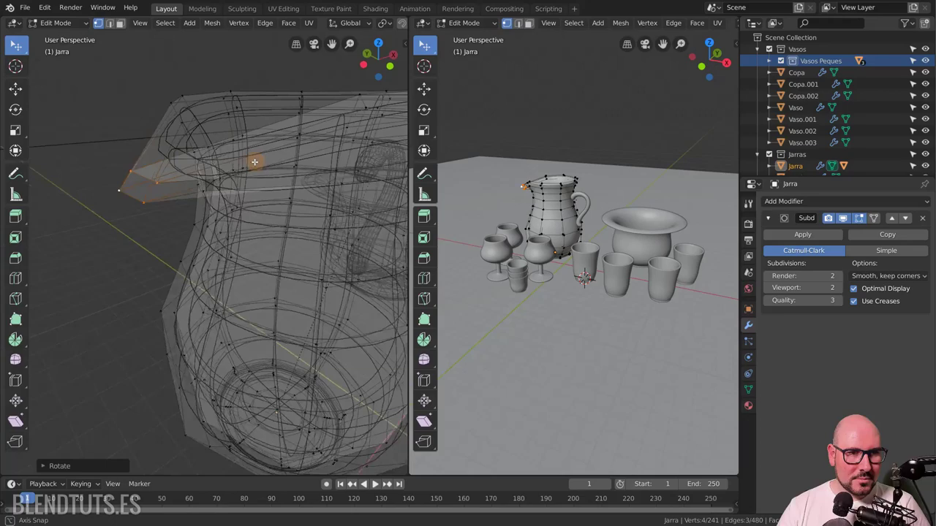
key(alt+a)
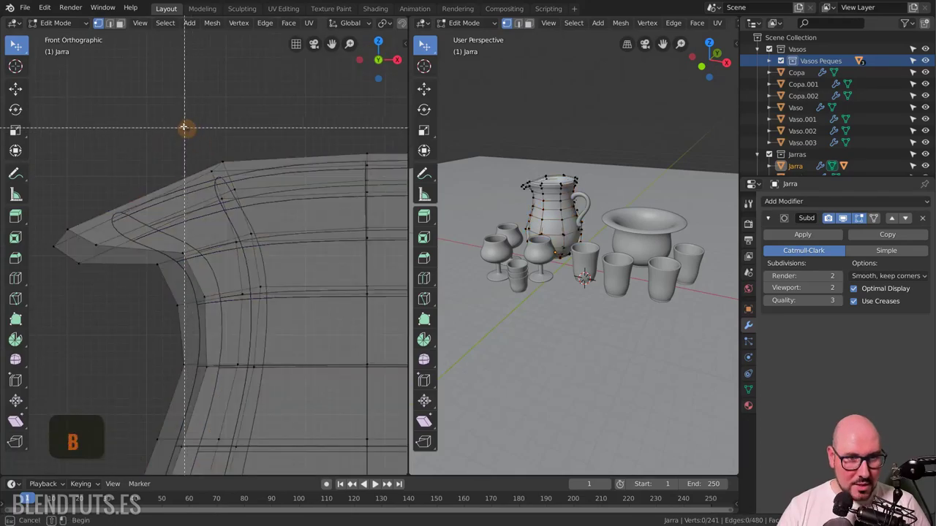
click(421, 44)
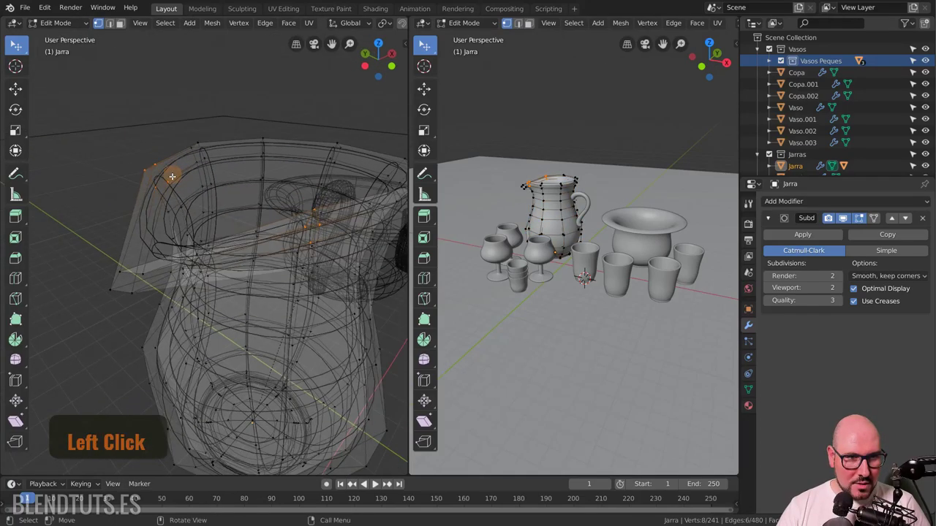
click(421, 44)
Step: With X-ray on, select the spout's side vertices and scale them inward along Y
click(421, 44)
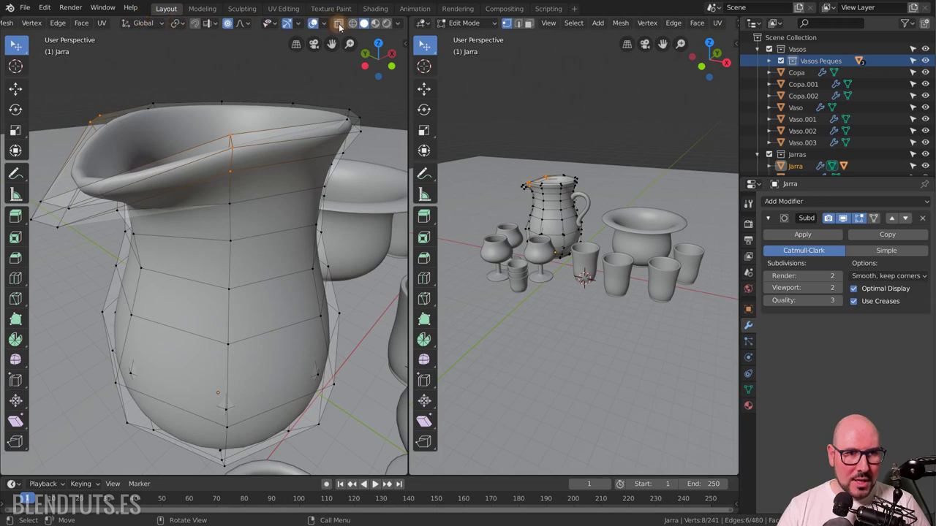
click(422, 44)
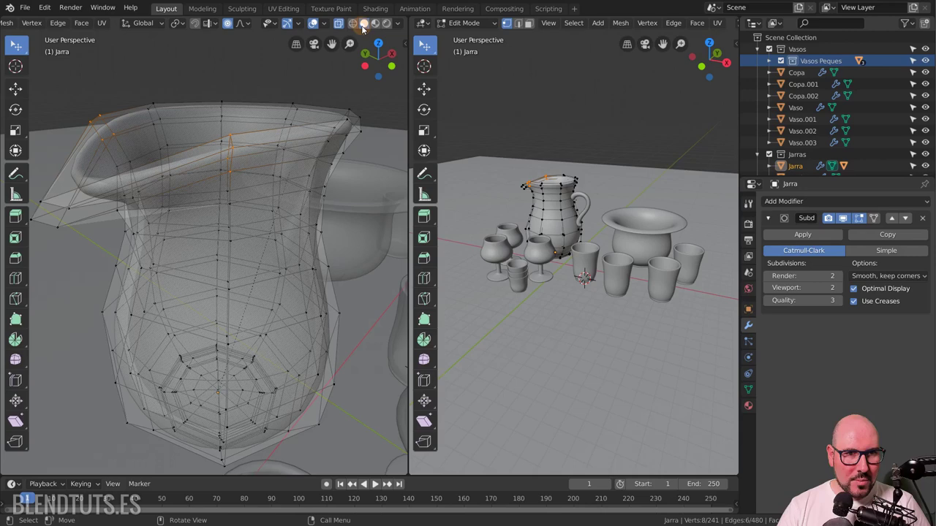
click(421, 44)
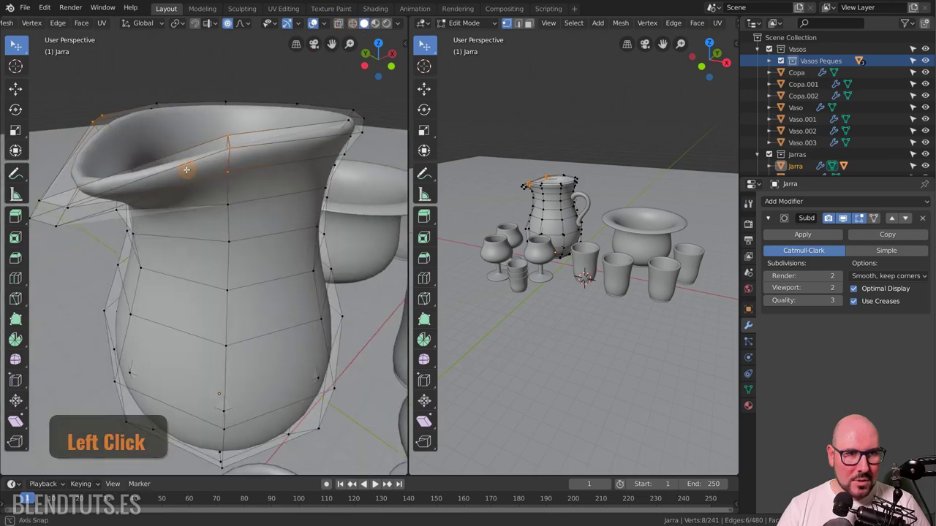
key(s)
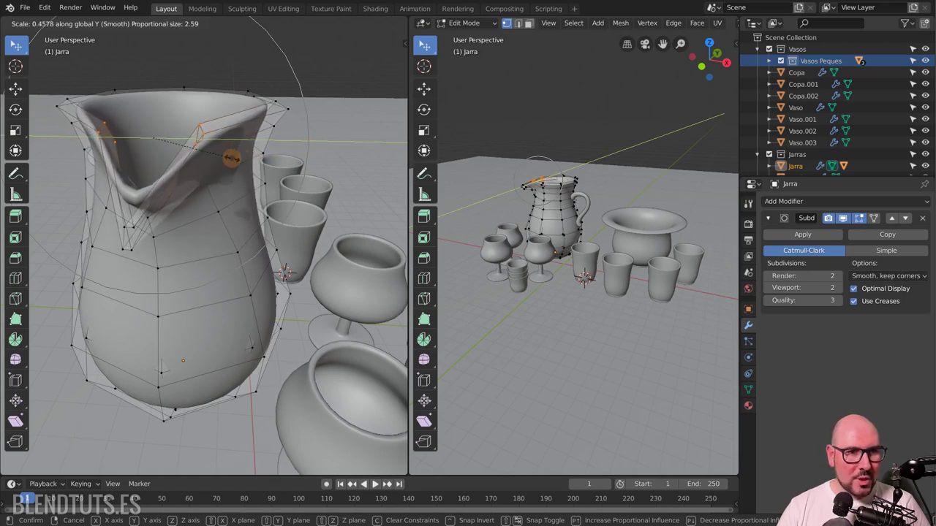
key(y)
Step: Adjust the proportional falloff to pinch the lip narrow, then return to Object Mode
scroll(up, 3)
scroll(down, 3)
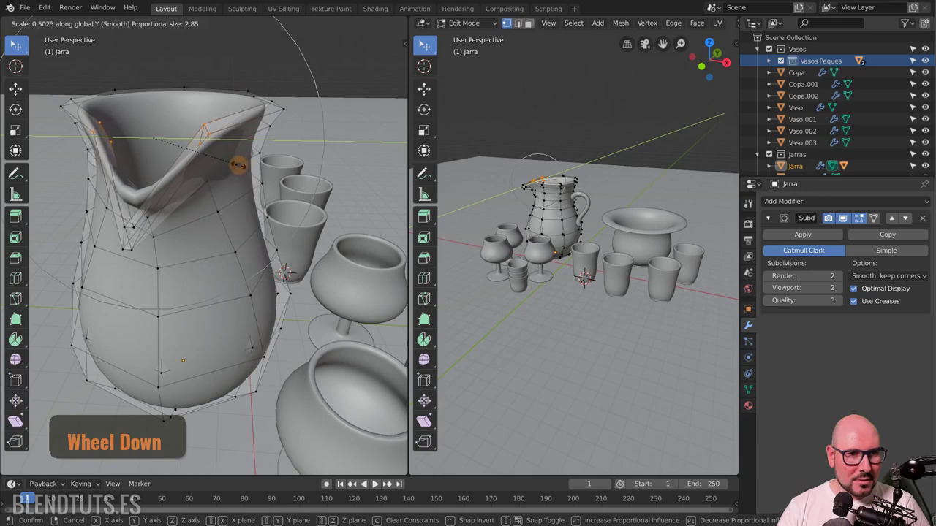
scroll(down, 3)
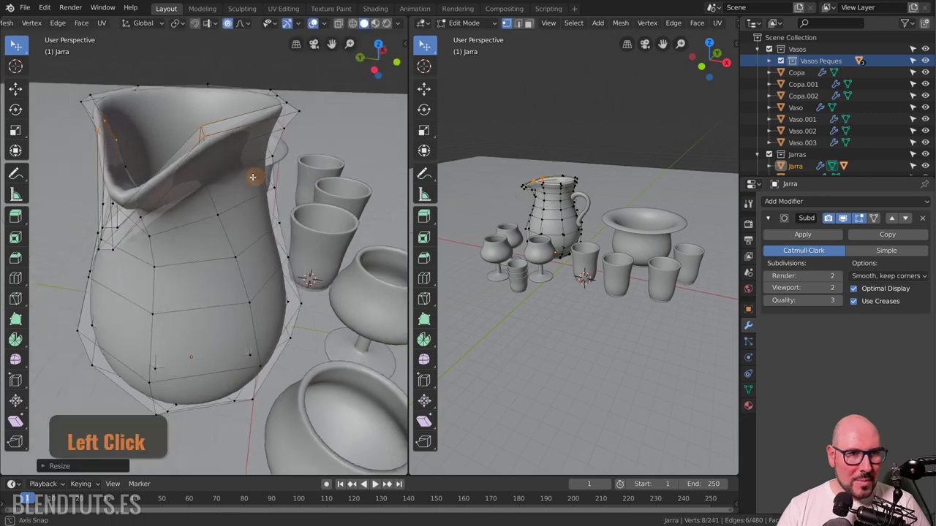
key(Tab)
scroll(down, 3)
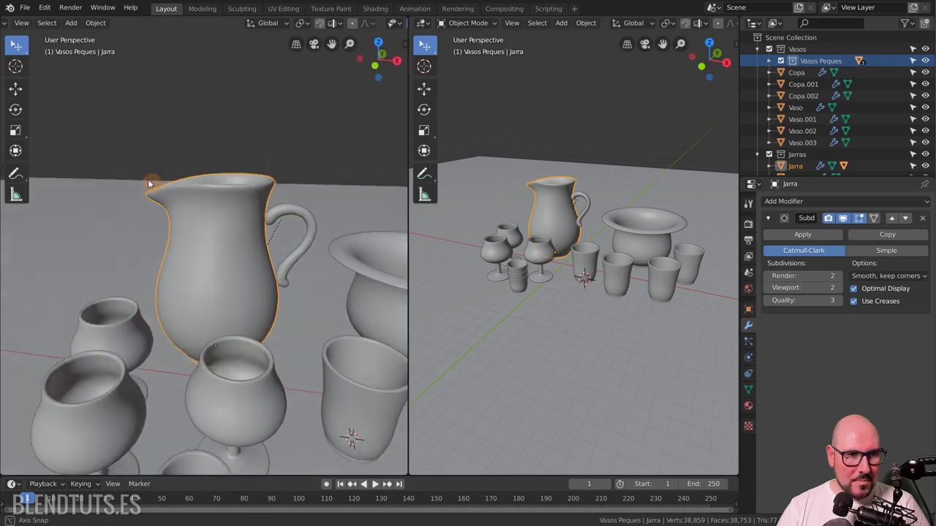
Step: Rotate the jug about the Z axis so its spout faces a new direction, then deselect
scroll(down, 3)
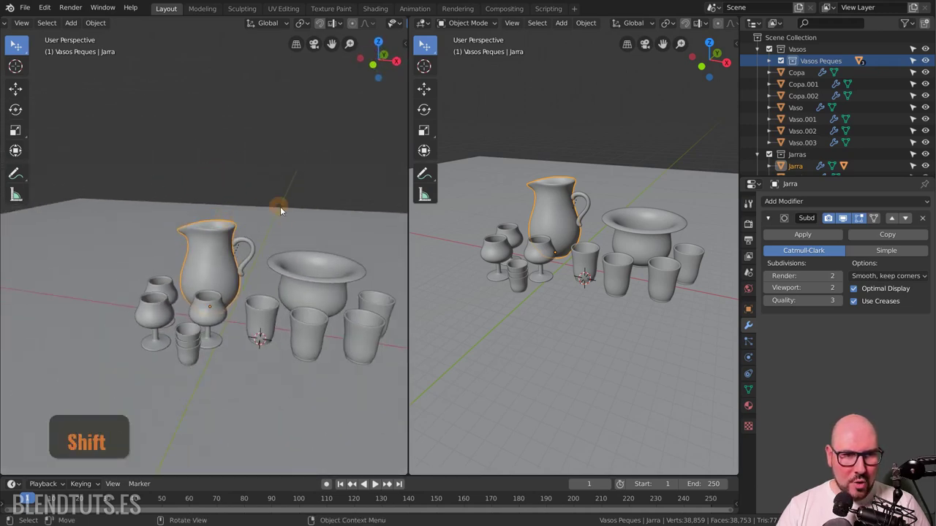
key(r)
key(z)
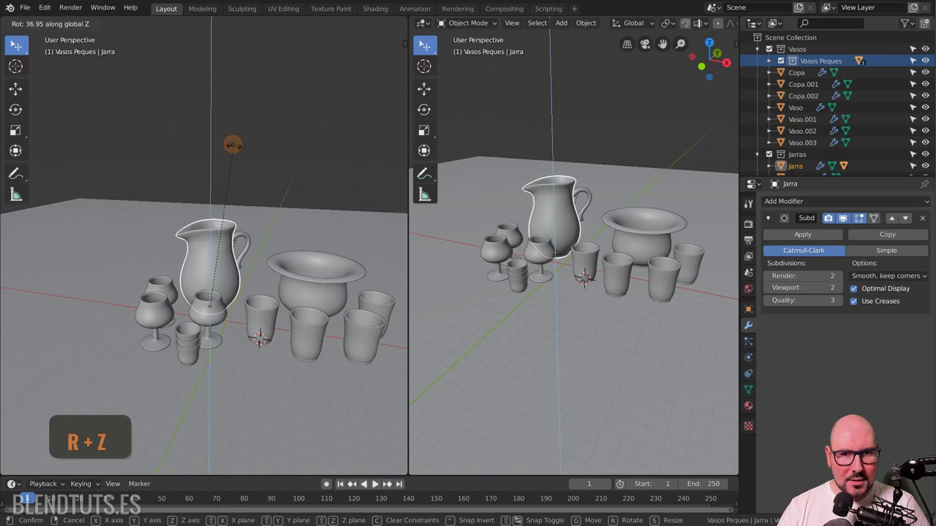
key(z)
click(421, 44)
key(alt+a)
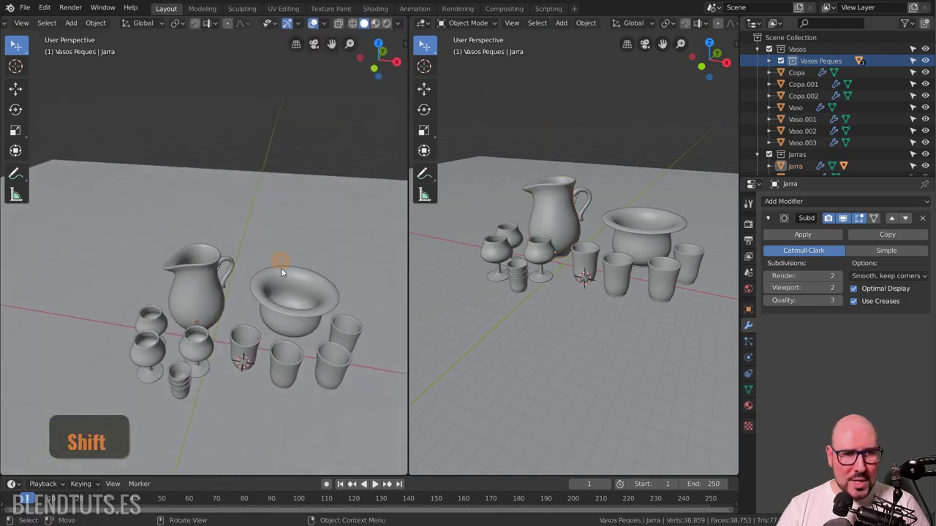
Step: Collapse the Outliner collections down to Vasos, Jarras and Suelo
click(421, 44)
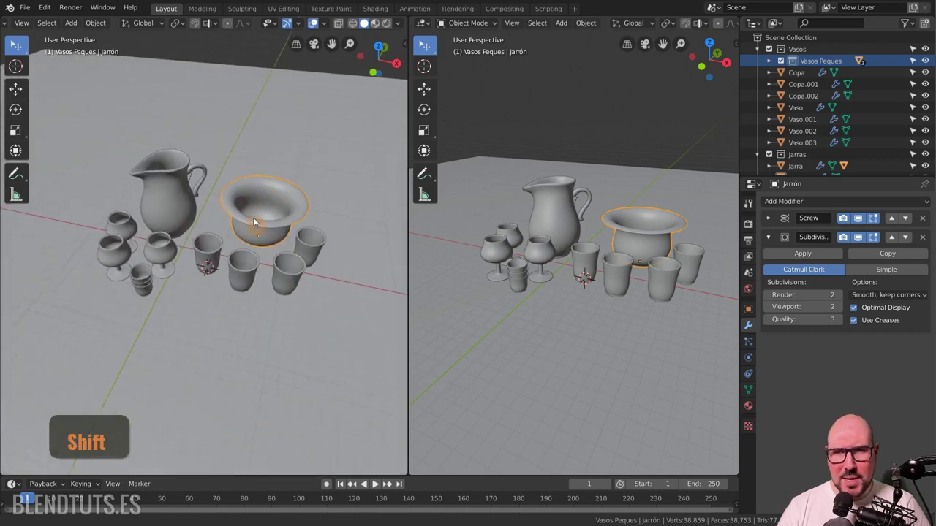
scroll(up, 3)
scroll(up, 3)
click(421, 44)
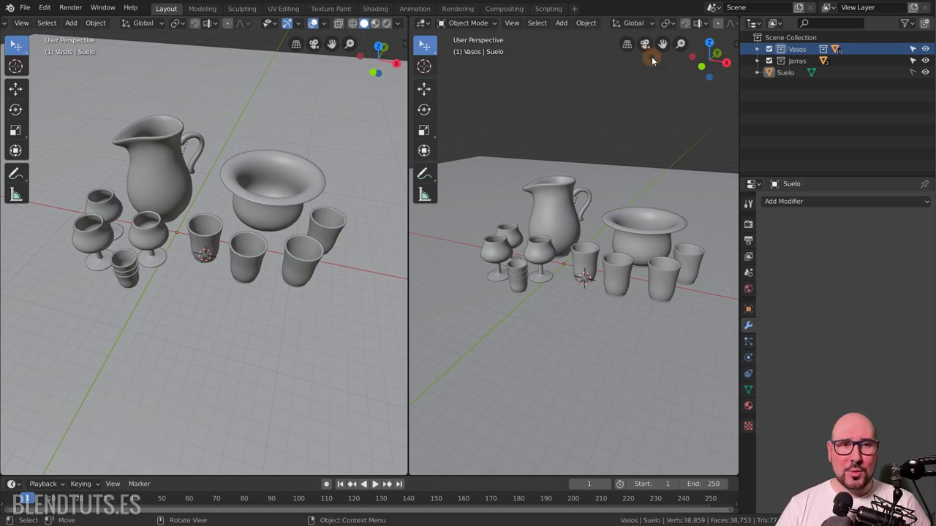
click(329, 137)
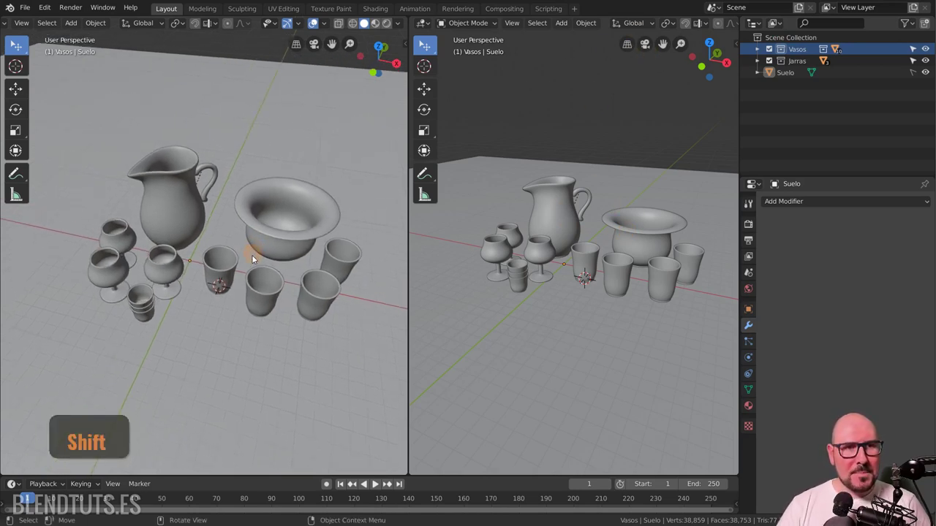